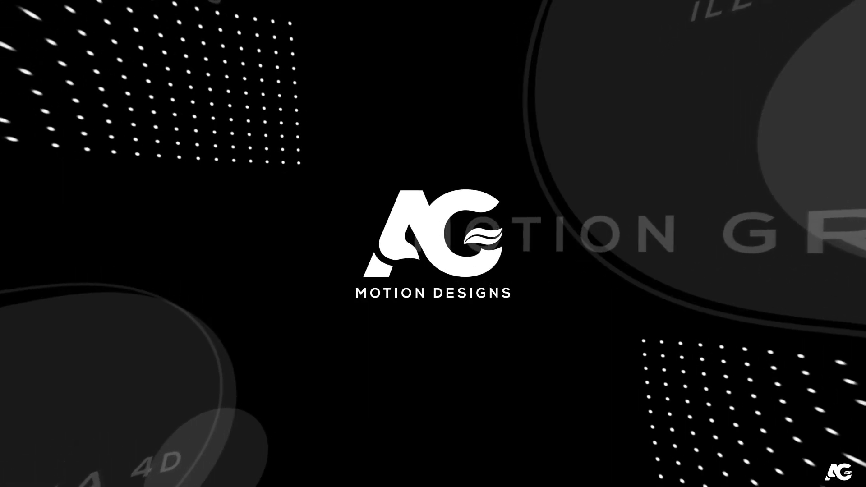
Start a new composition and name it Main Animation (1920×1080, 30 fps, 1:00, black)
left_click(421, 189)
key("shift+m")
type("in")
key("space")
type("nimation")
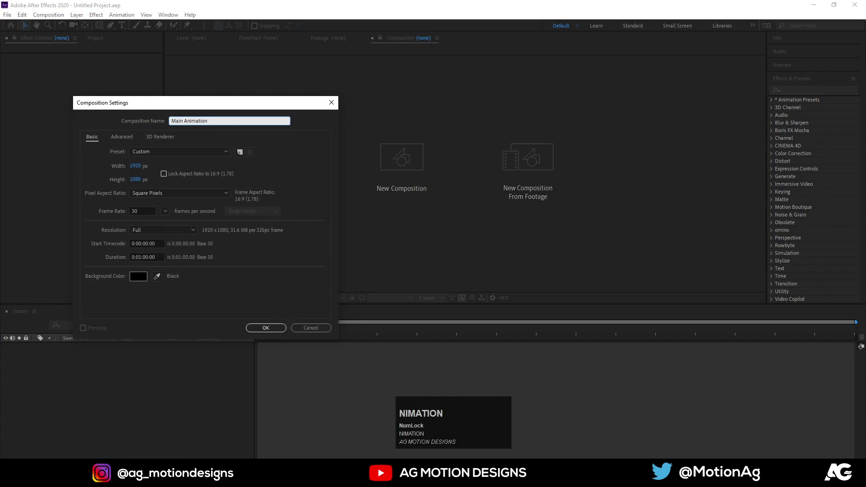
Confirm the composition and write a first capitalised title text layer with the Type tool
left_click(258, 330)
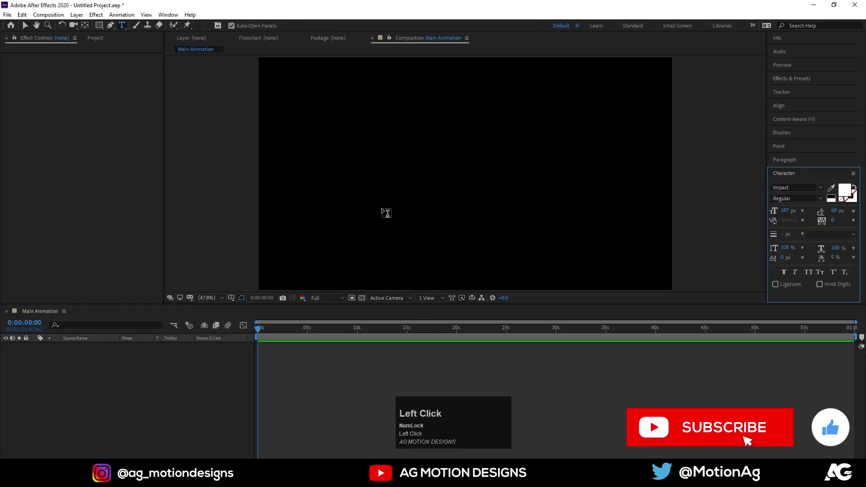
key("shift+n")
key("shift+i")
key("n")
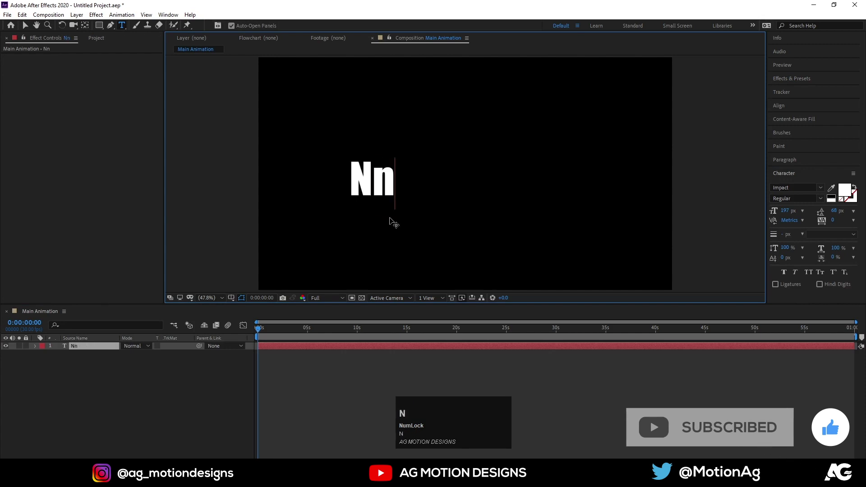
key("i")
type("in")
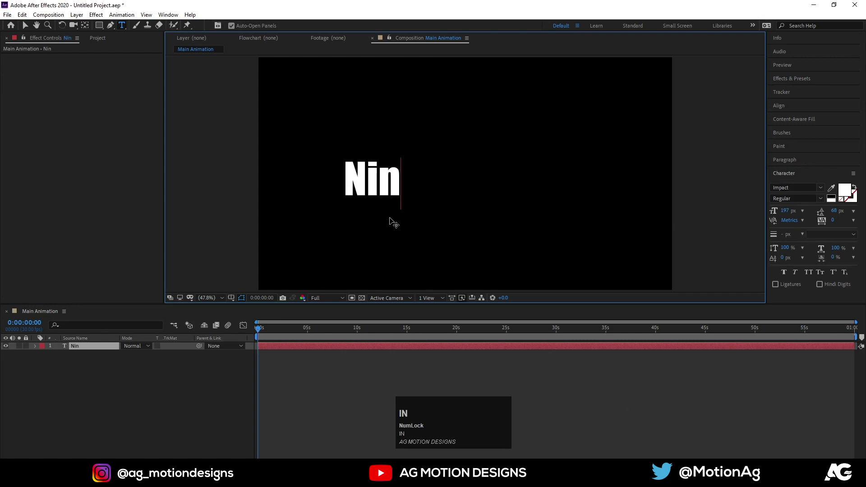
type("in")
key("ctrl+a")
key("shift+f")
key("g")
key("shift+space")
key("shift+c")
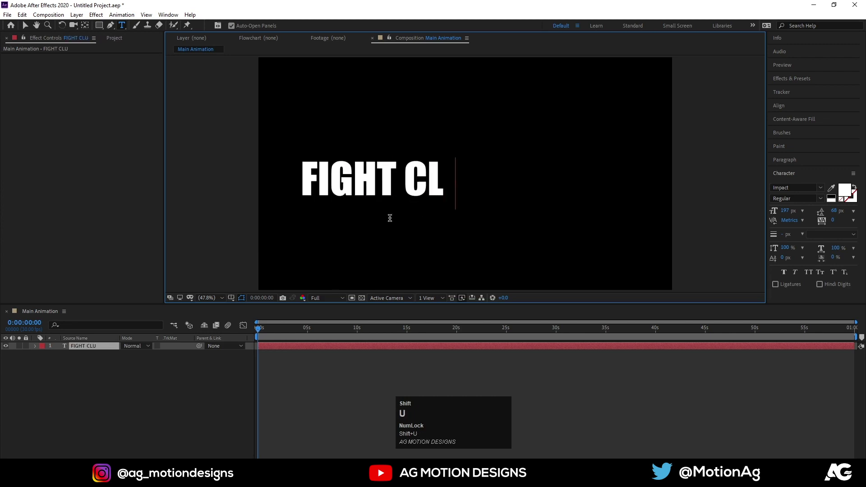
left_click(80, 418)
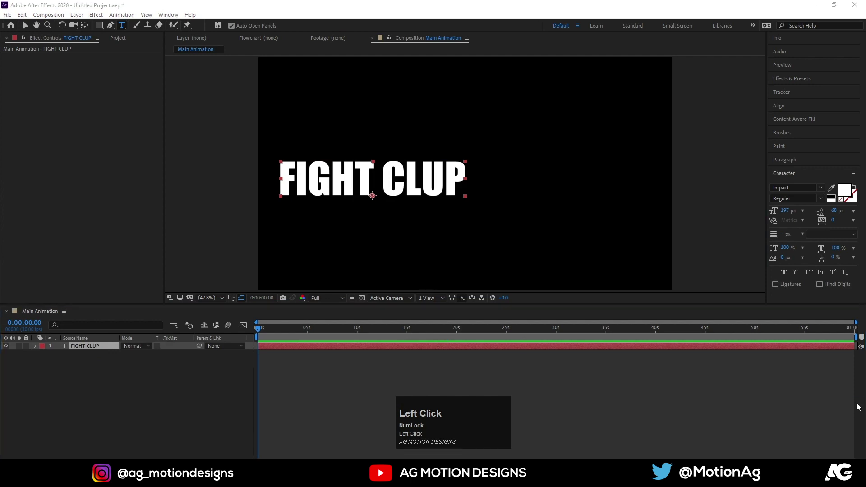
Set the font to Ace Records and retype the title as 'Fight Club'
type("a")
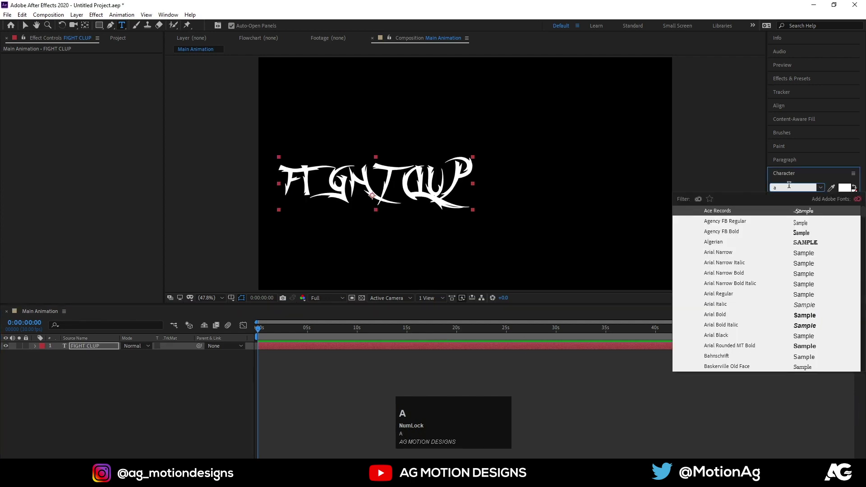
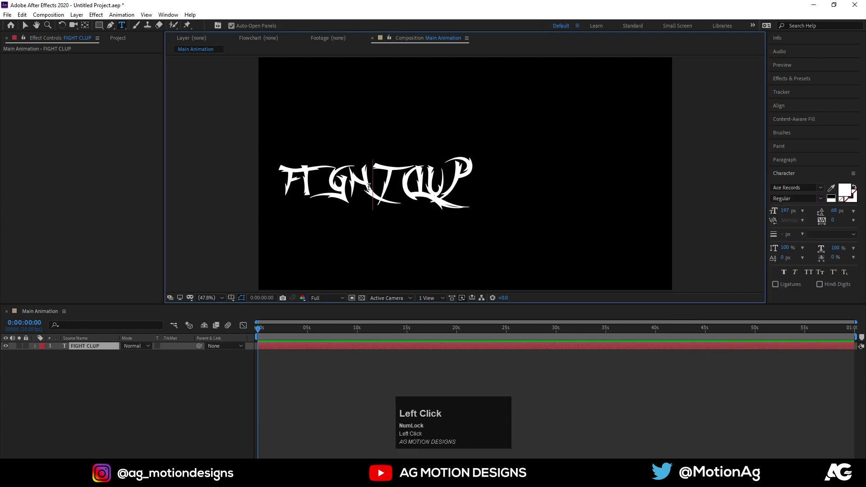
key("ctrl+a")
key("shift+f")
type("i")
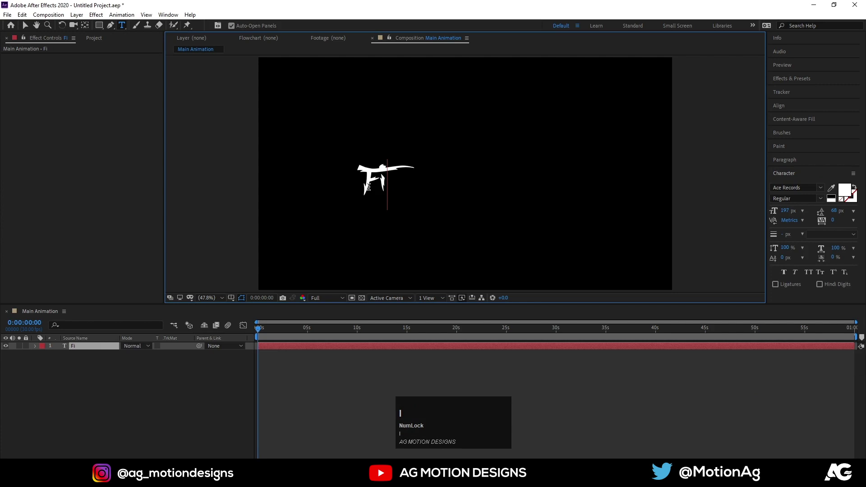
type("ht")
key("space")
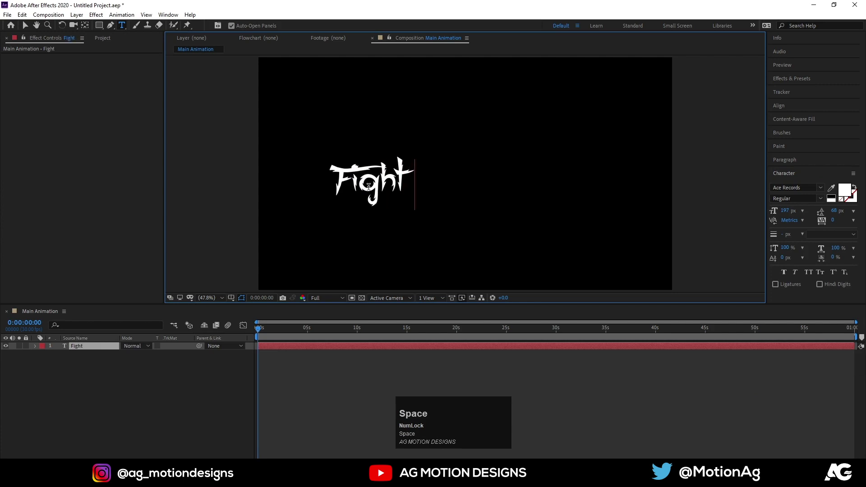
key("l")
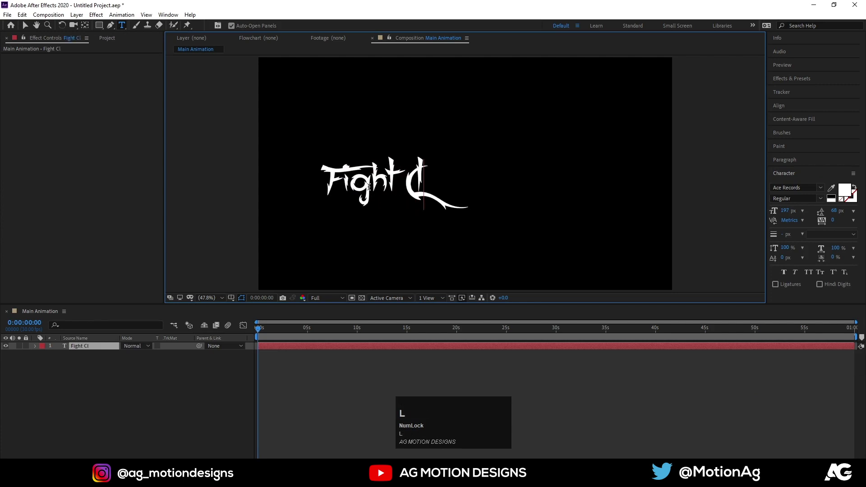
type("ub")
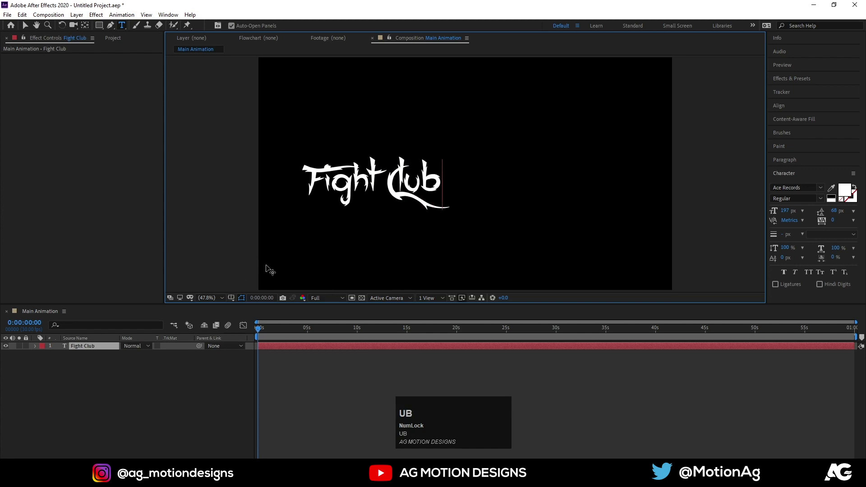
left_click(93, 394)
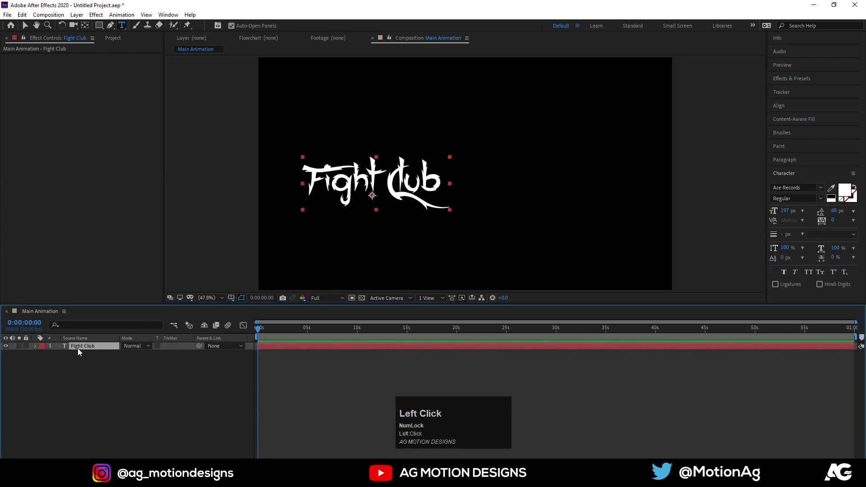
Centre the title's anchor and position in the composition, scale it to about 130% and hide the layer
key("ctrl+alt+Home")
left_click(796, 108)
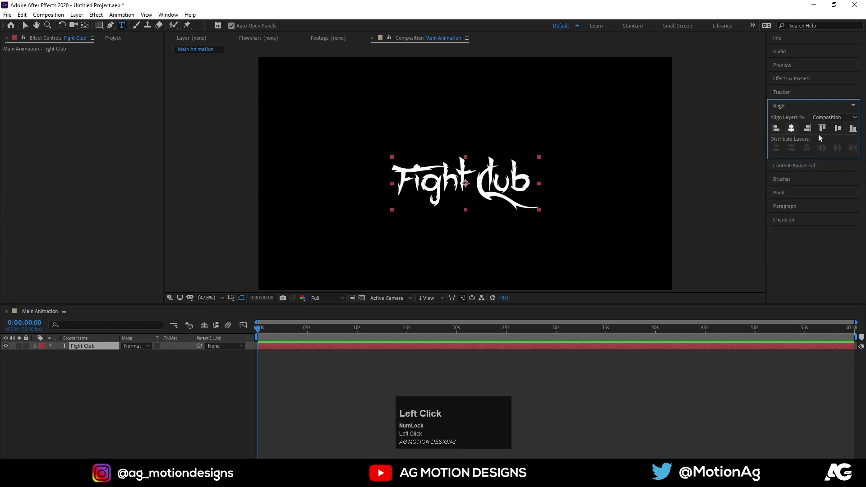
key("s")
left_click_drag(136, 356, 144, 380)
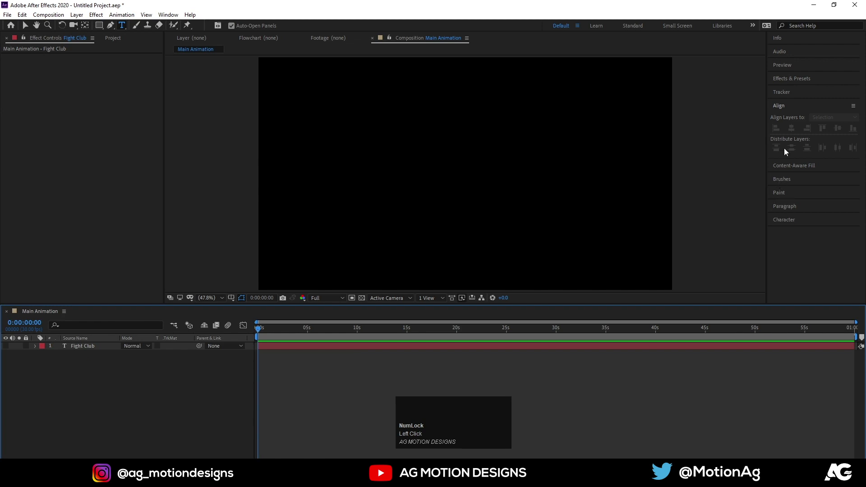
Add a full-frame white solid above the title and search Effects & Presets for 'sab' to find Saber
left_click(106, 375)
key("ctrl+y")
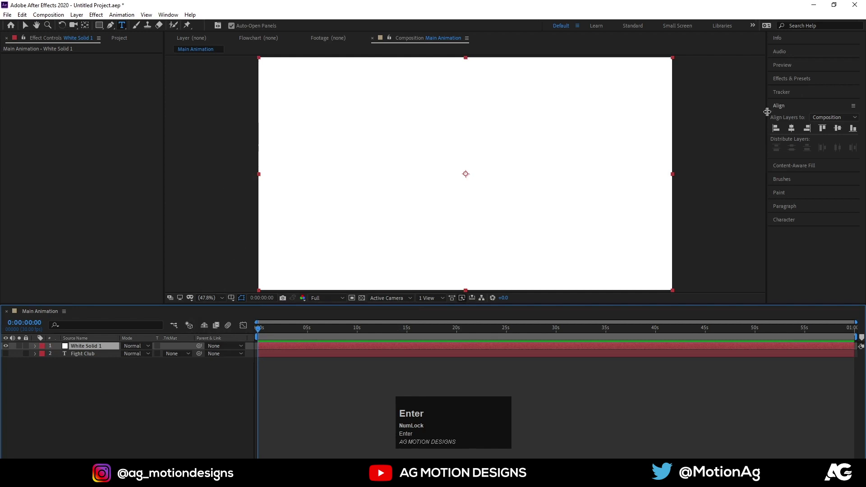
left_click(786, 81)
type("ene")
key("ctrl+a")
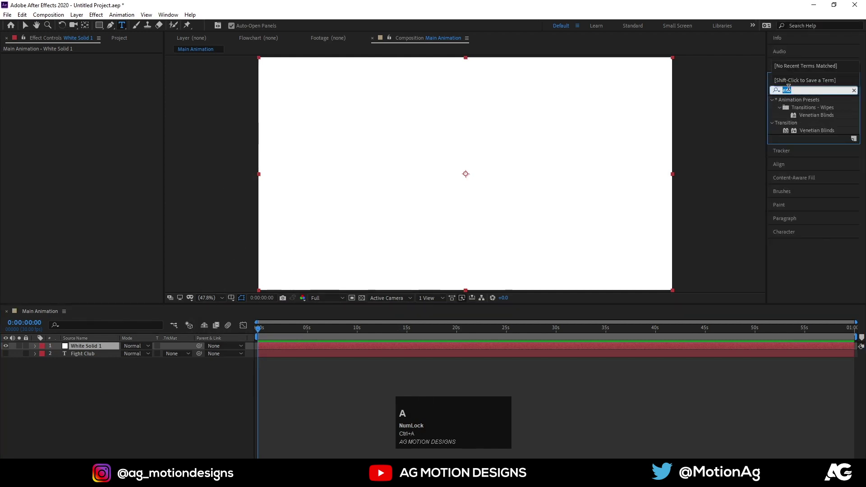
type("sab")
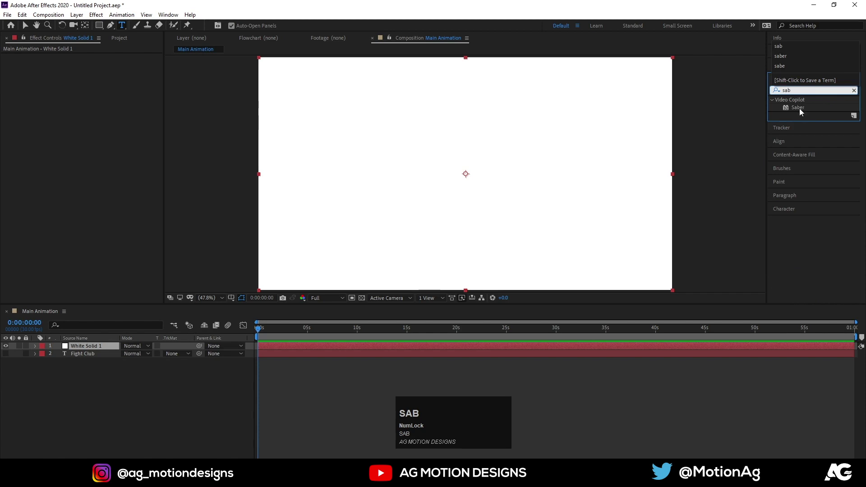
Apply Saber to the solid with the Core preset, Glow Spread 0.05 and Glow Bias 0.01
double_click(802, 111)
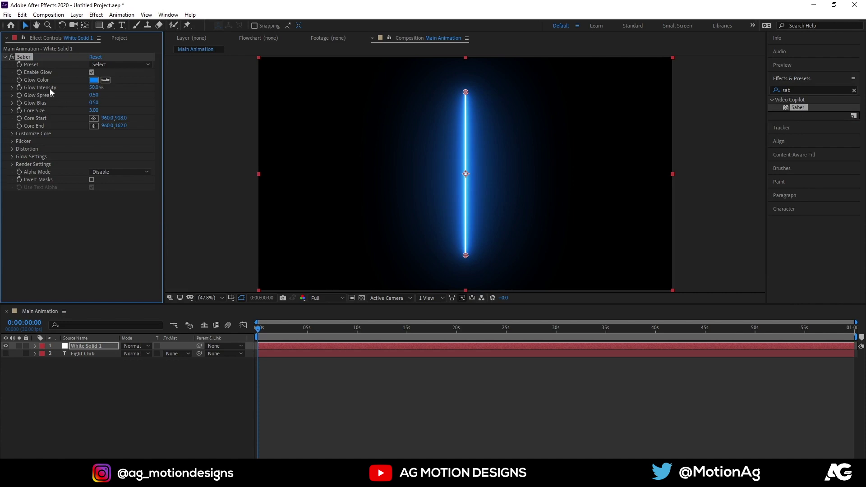
left_click(104, 70)
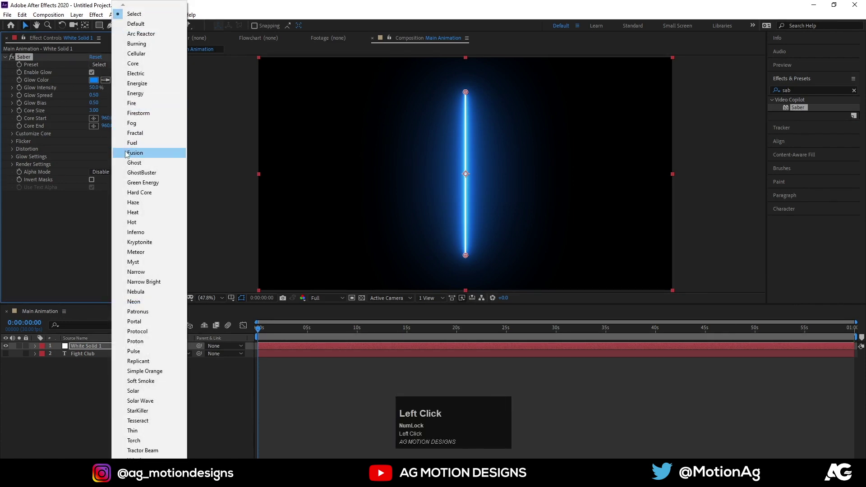
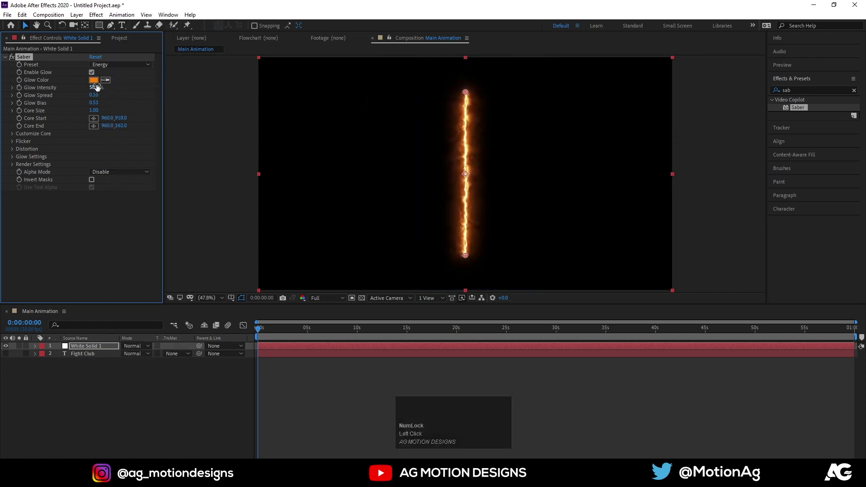
left_click(102, 67)
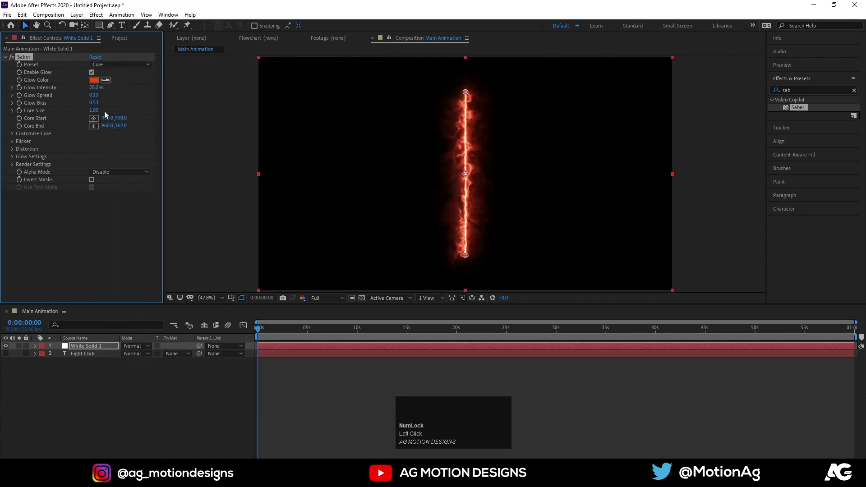
left_click_drag(98, 113, 99, 115)
key("Return")
left_click_drag(98, 106, 111, 406)
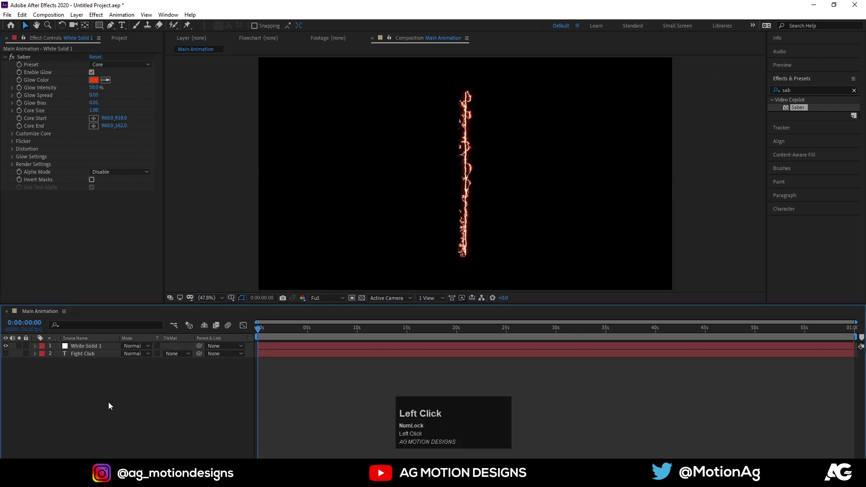
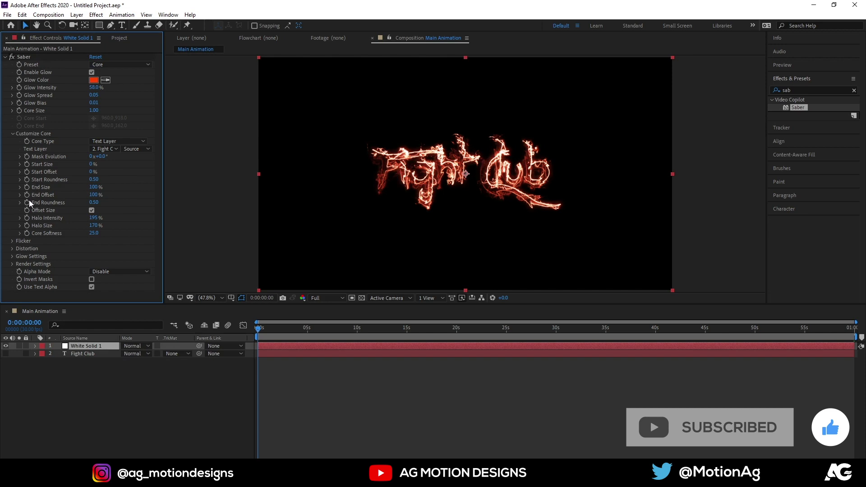
Enable the stopwatch to begin keyframing the Saber core offsets on the Fight Club text outline
left_click(31, 176)
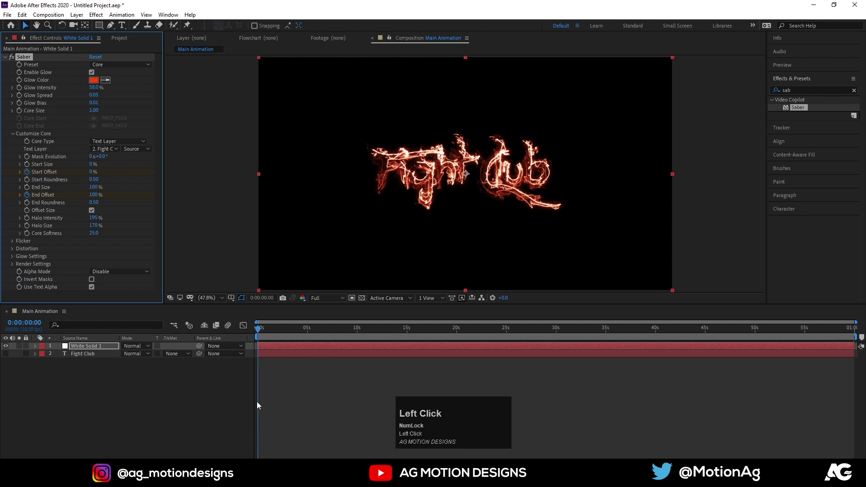
Reveal the keyframes and animate End Offset from 0% to 100% over one second
key("u")
left_click(176, 414)
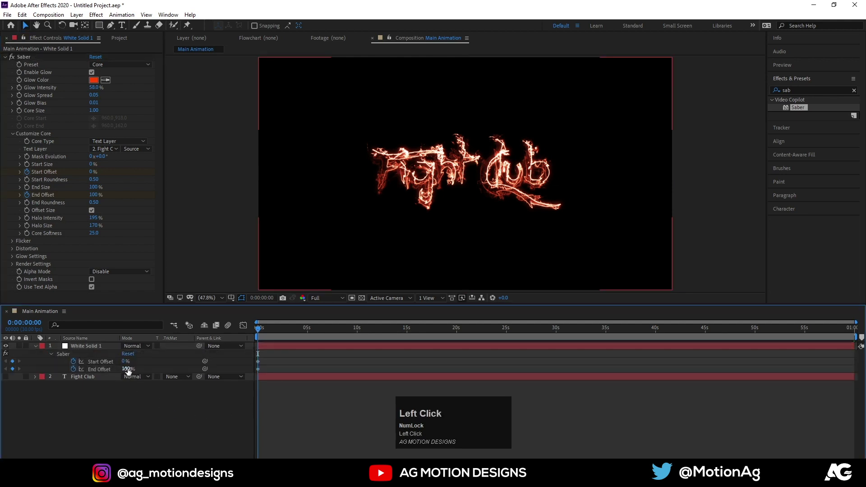
type("===")
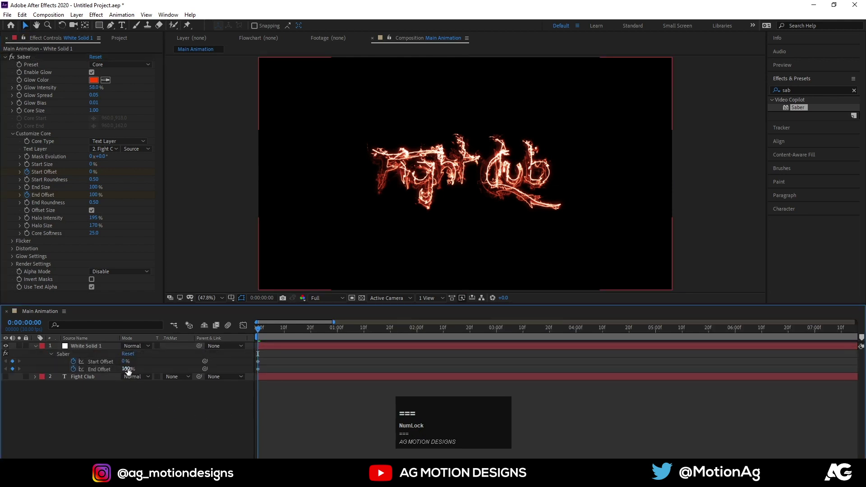
left_click(130, 372)
key("Right")
key("Return")
double_click(152, 368)
key("Right")
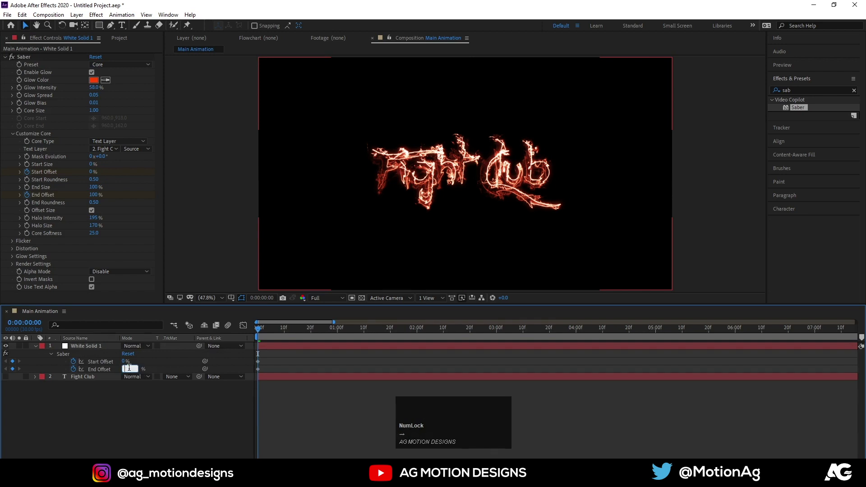
key("Return")
left_click(151, 367)
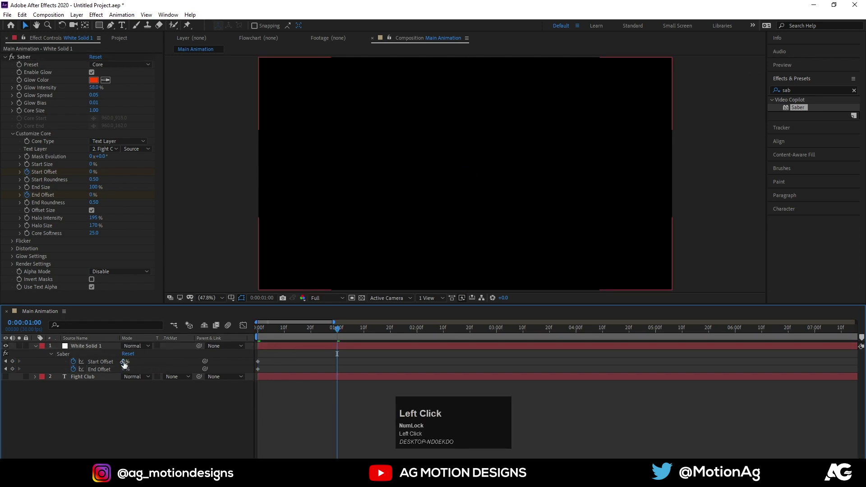
Keyframe Start Offset 0% to 100% and shift its keyframes later than the End Offset's
left_click(126, 365)
key("Return")
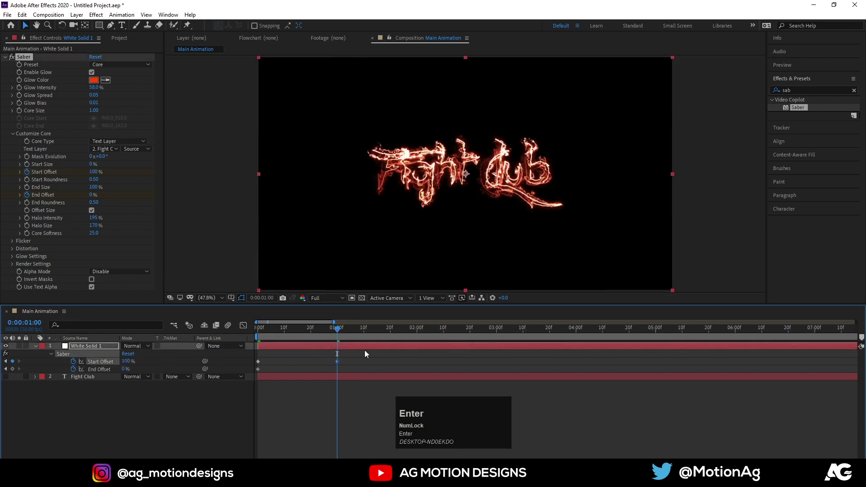
left_click(125, 369)
key("Return")
left_click_drag(171, 408, 270, 332)
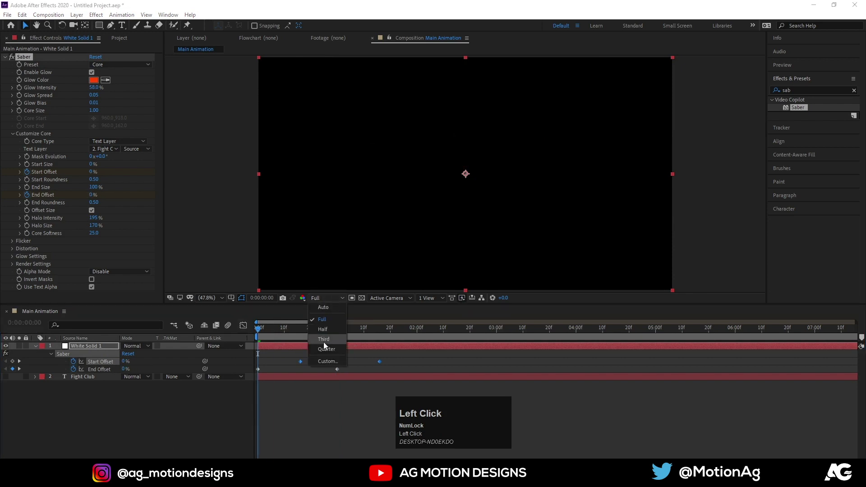
Set the Saber solid to Screen mode, duplicate it with a blue glow starting later, and preview the layered fire
key("space")
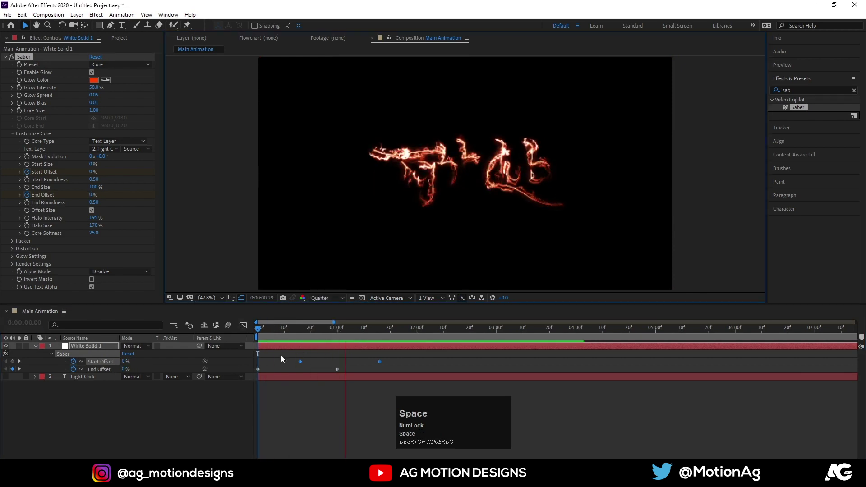
left_click(293, 333)
key("space")
left_click(276, 350)
key("ctrl+d")
left_click_drag(90, 355, 275, 337)
key("space")
left_click(308, 349)
key("space")
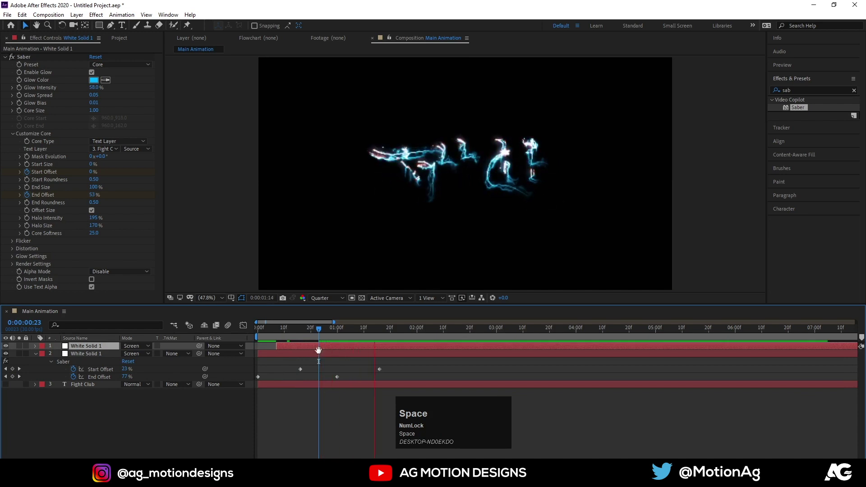
left_click(284, 329)
key("space")
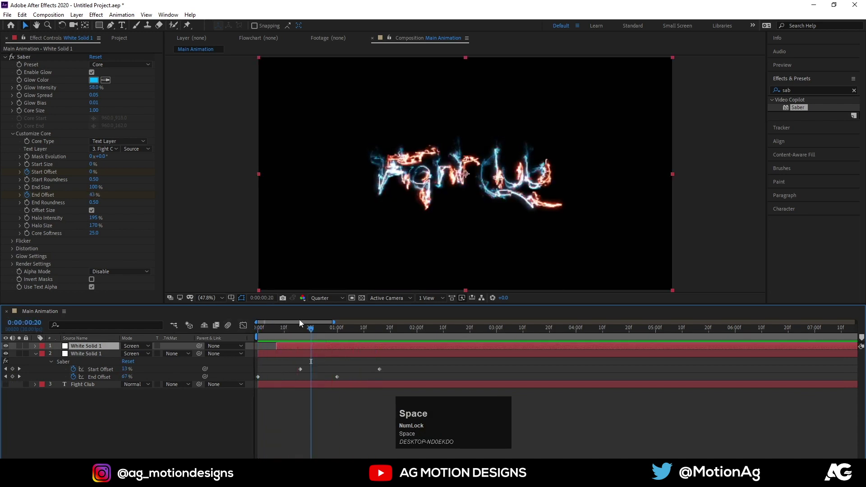
double_click(289, 335)
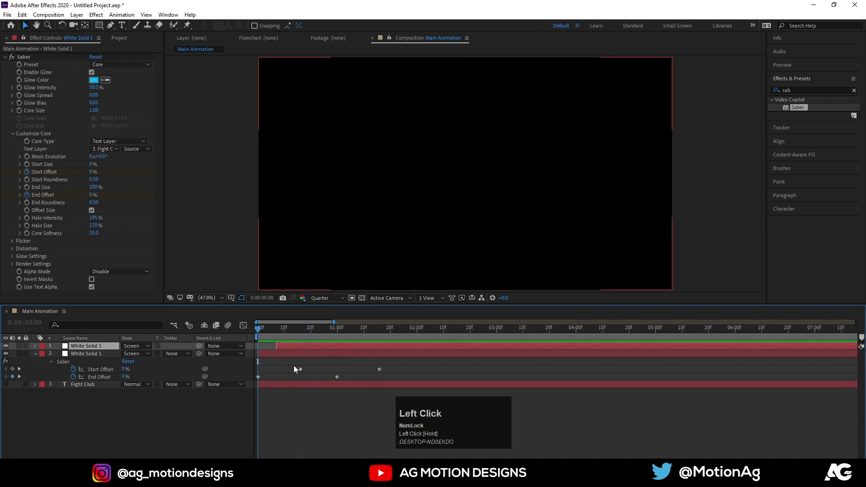
key("space")
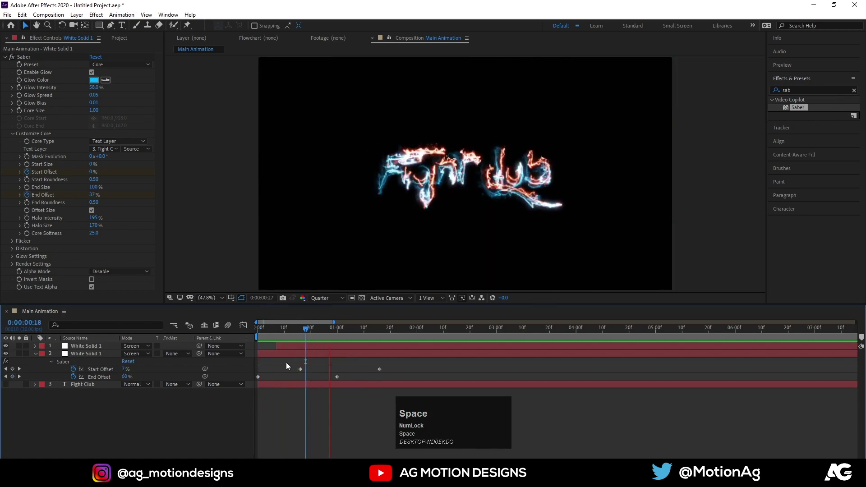
Duplicate two more Saber copies with red and orange glows, each offset to start slightly later
left_click(283, 334)
key("space")
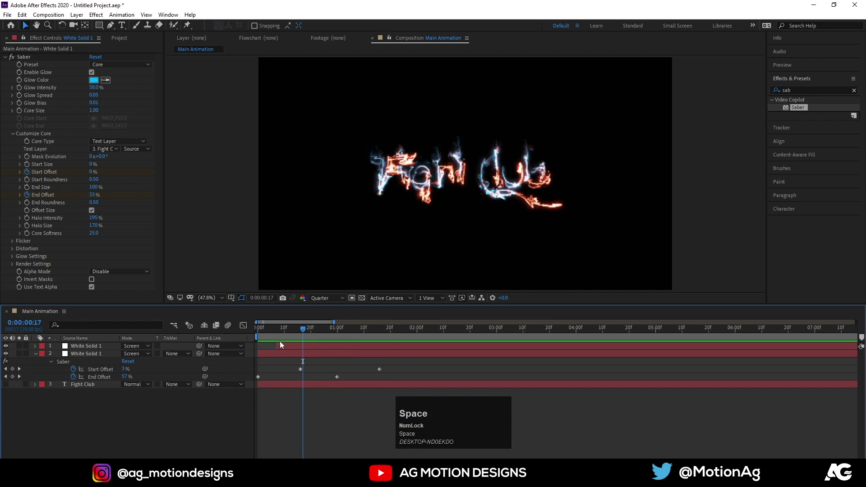
left_click(290, 348)
key("ctrl+d")
left_click_drag(296, 350, 198, 172)
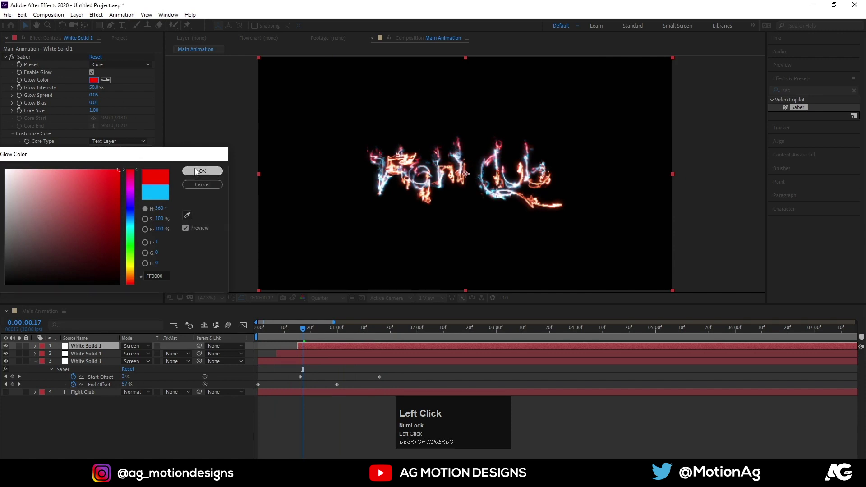
key("space")
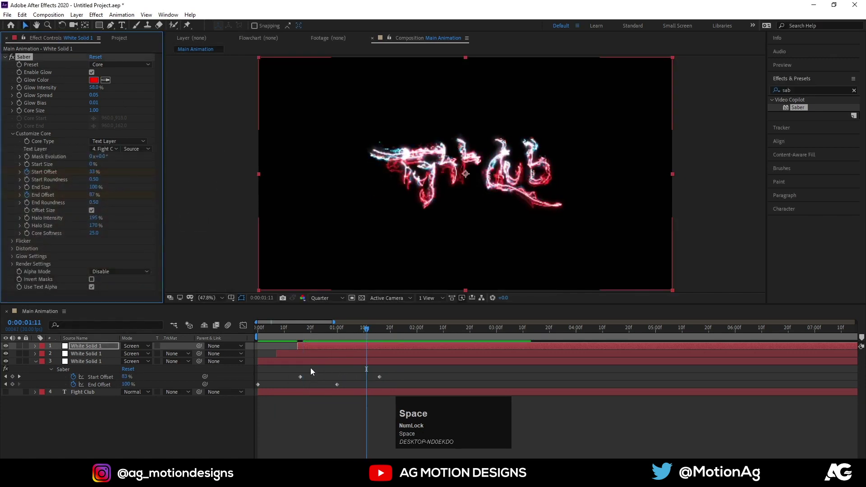
left_click(289, 365)
key("ctrl+d")
left_click_drag(94, 365, 342, 347)
key("space")
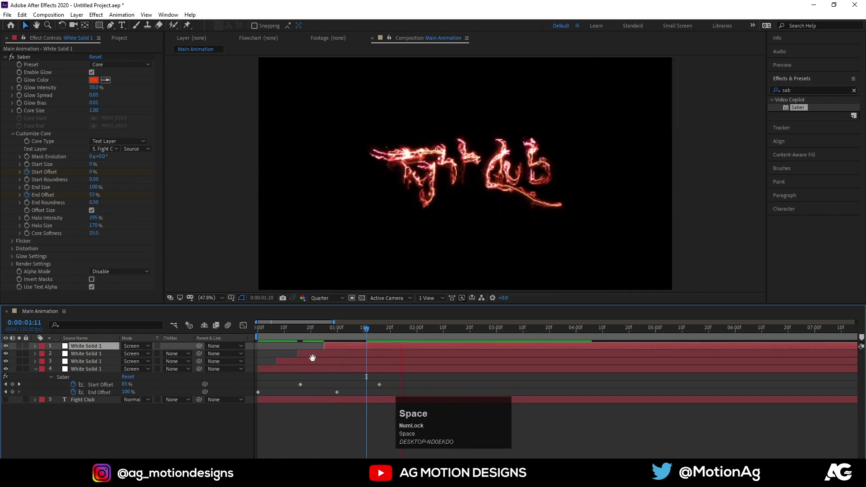
left_click(281, 335)
key("space")
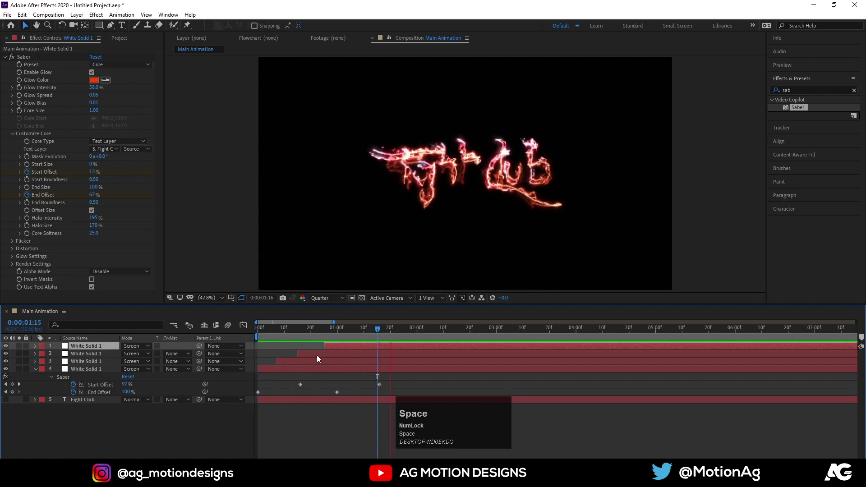
left_click_drag(293, 347, 82, 402)
Duplicate the Fight Club text to the top of the stack and search for the Gradient Ramp effect
key("ctrl+d")
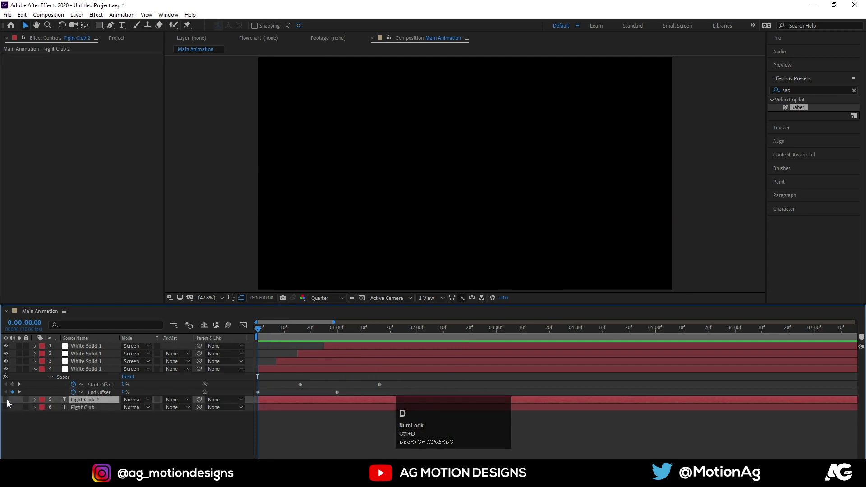
left_click_drag(8, 403, 106, 350)
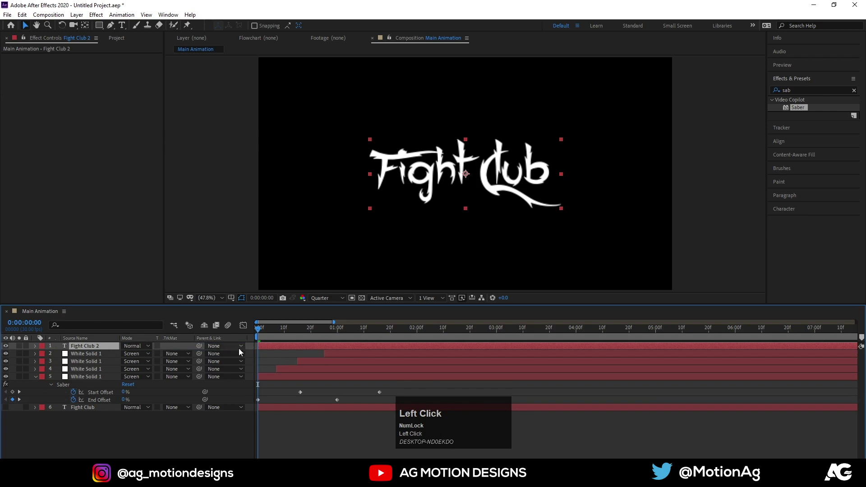
key("space")
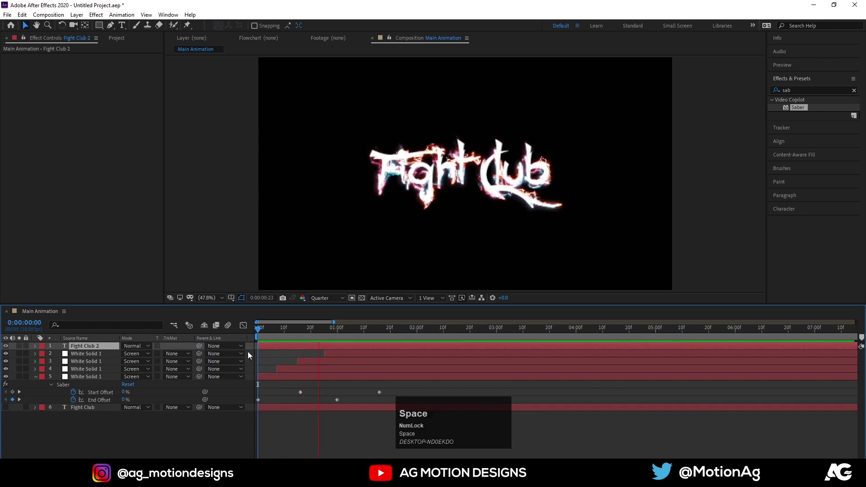
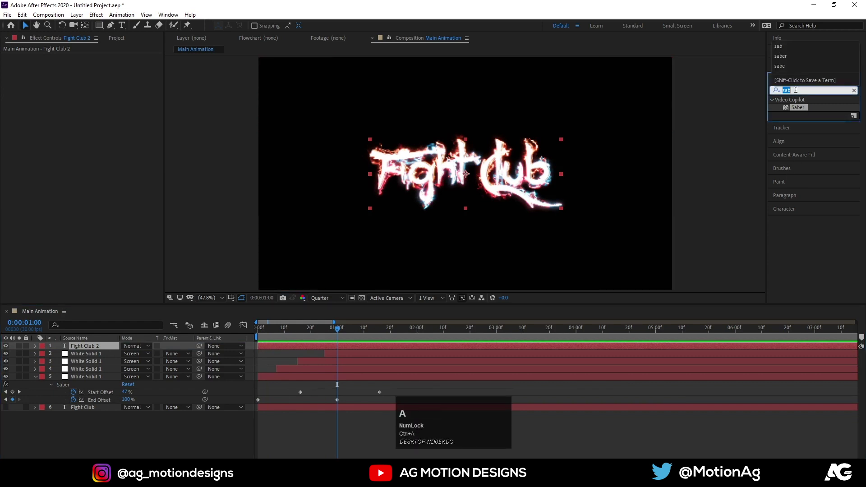
type("ramp")
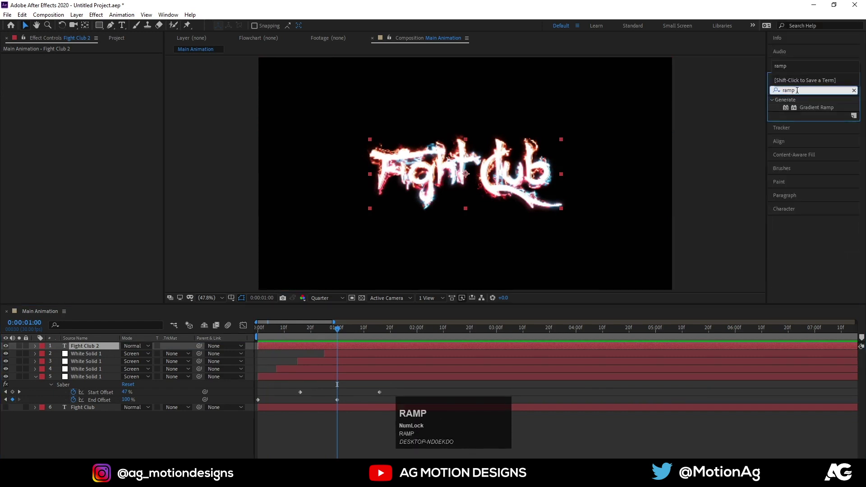
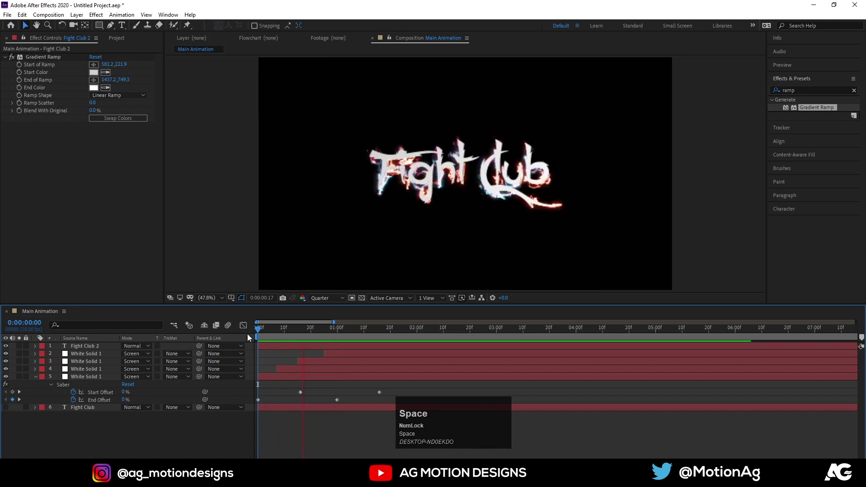
Draw a white circle left of the title, duplicate it and centre its anchor point
left_click_drag(310, 357, 258, 30)
left_click_drag(258, 29, 194, 175)
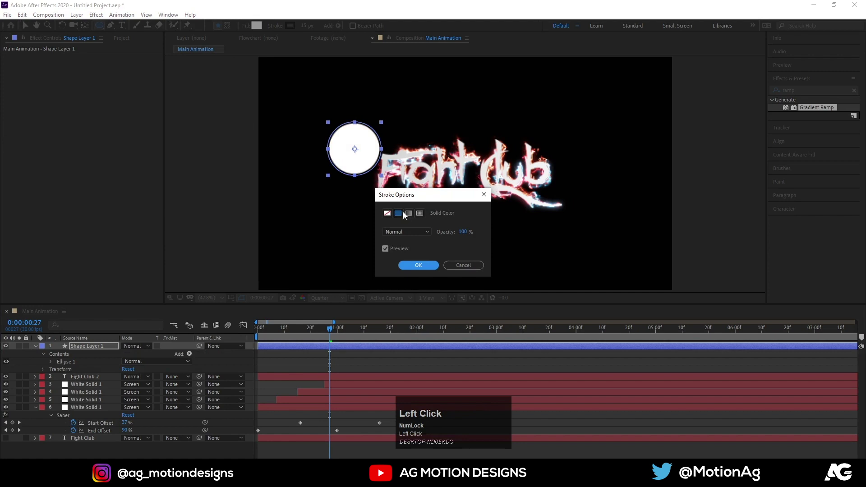
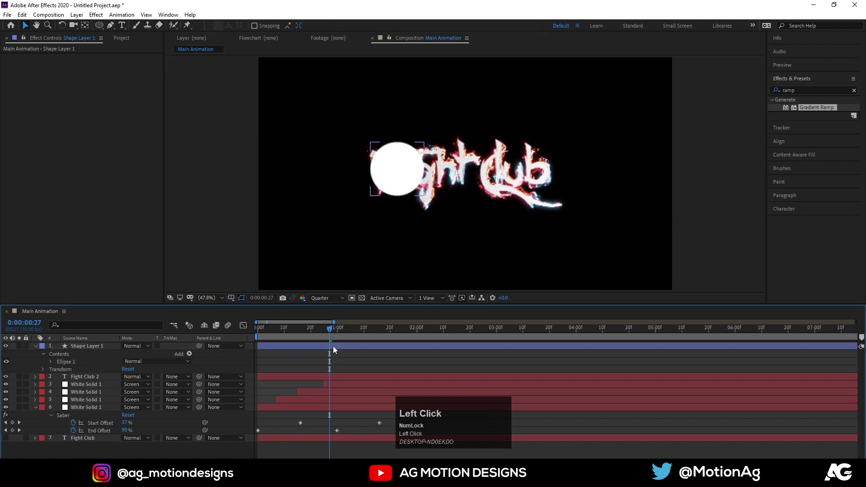
key("ctrl+d")
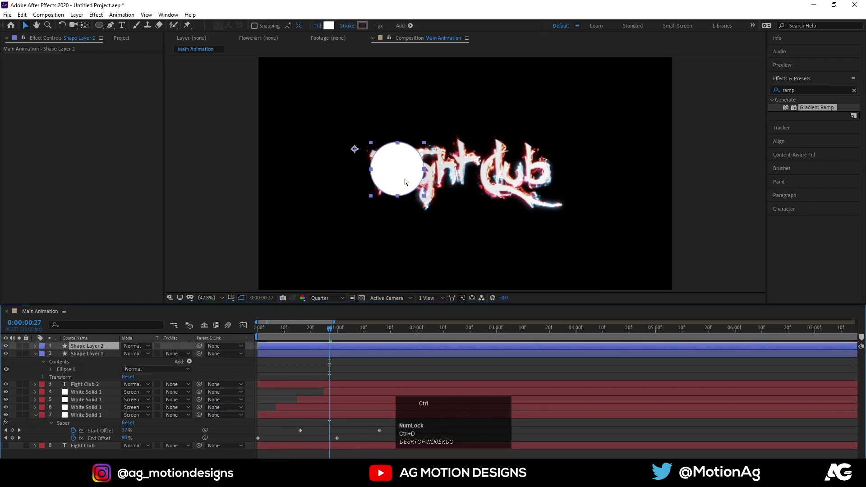
key("ctrl+alt+Home")
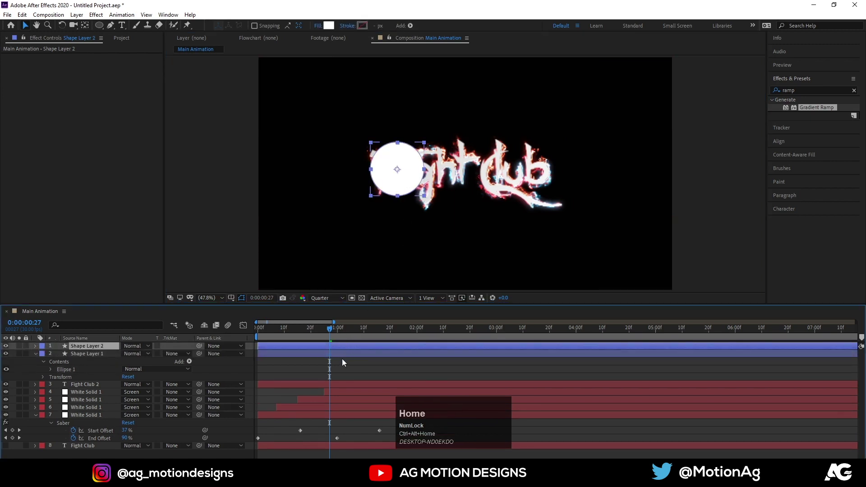
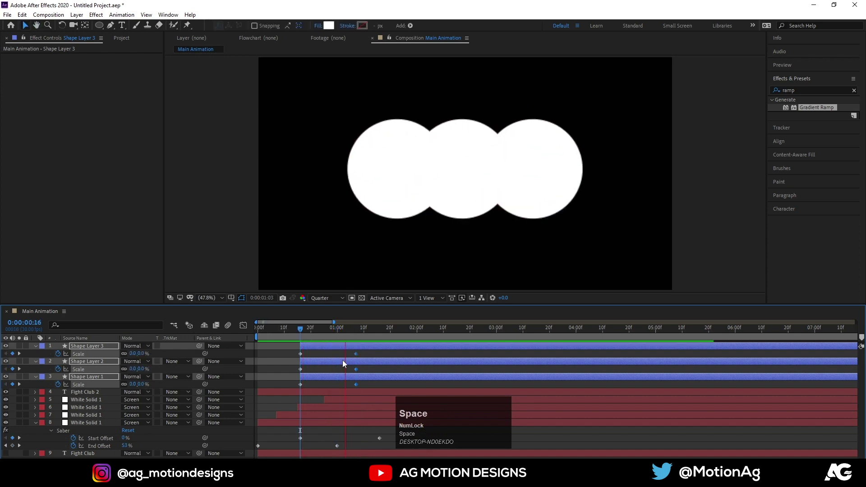
Precompose the three circle shape layers into Pre-comp 1
left_click(359, 356)
key("j")
key("space")
left_click(313, 333)
key("space")
key("j")
key("ctrl+shift+c")
key("Return")
Add an adjustment layer with Turbulent Displace above the circles to roughen them
key("alt+[")
left_click(310, 351)
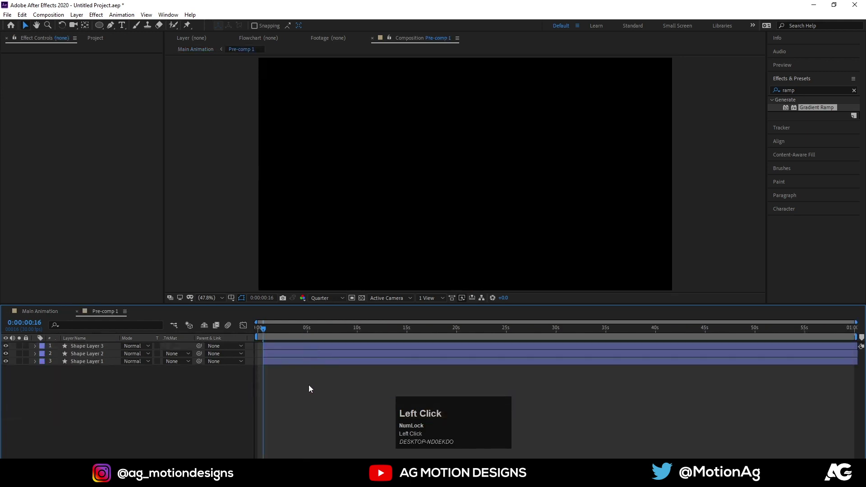
type("uk")
left_click(308, 405)
key("ctrl+alt+y")
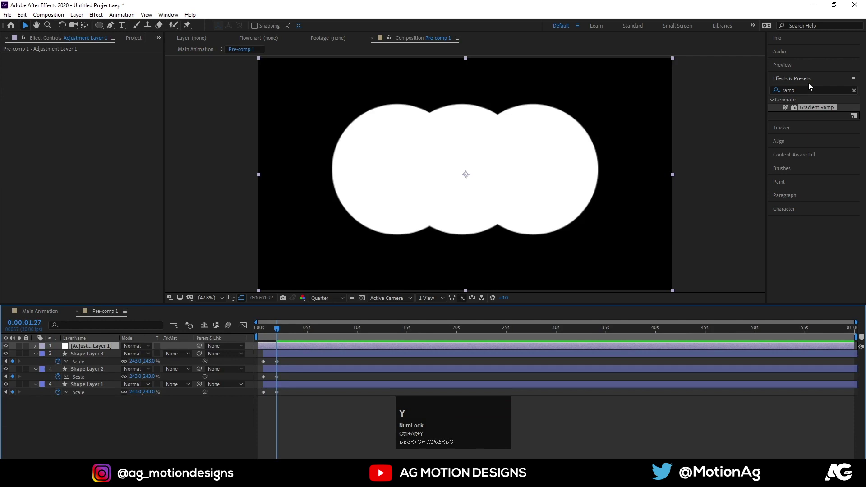
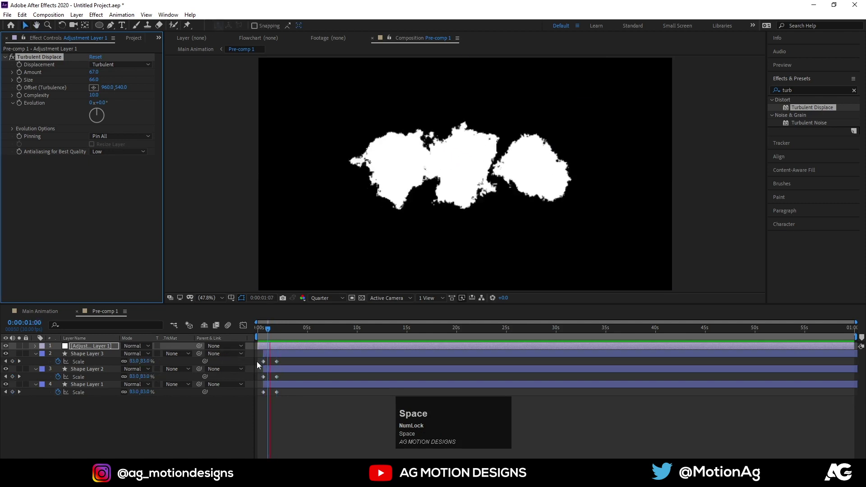
Back in Main Animation, set Fight Club 2's Track Matte to Alpha Matte 'Pre-comp 1'
key("j")
left_click(51, 312)
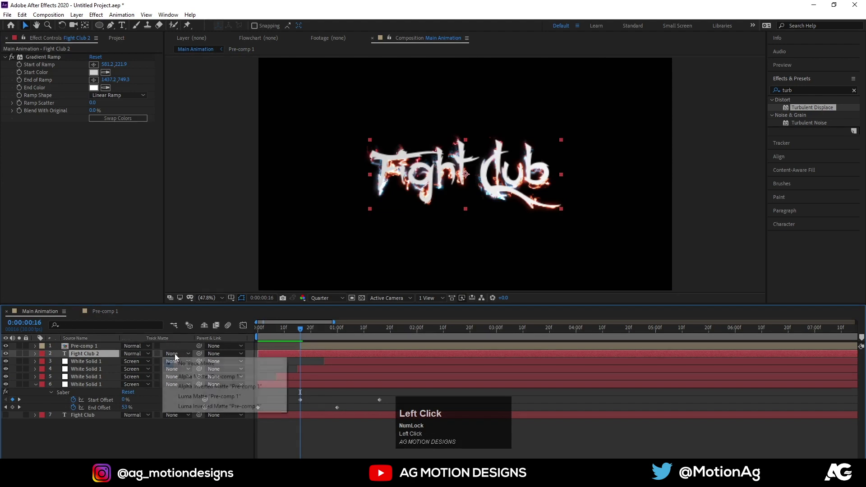
key("space")
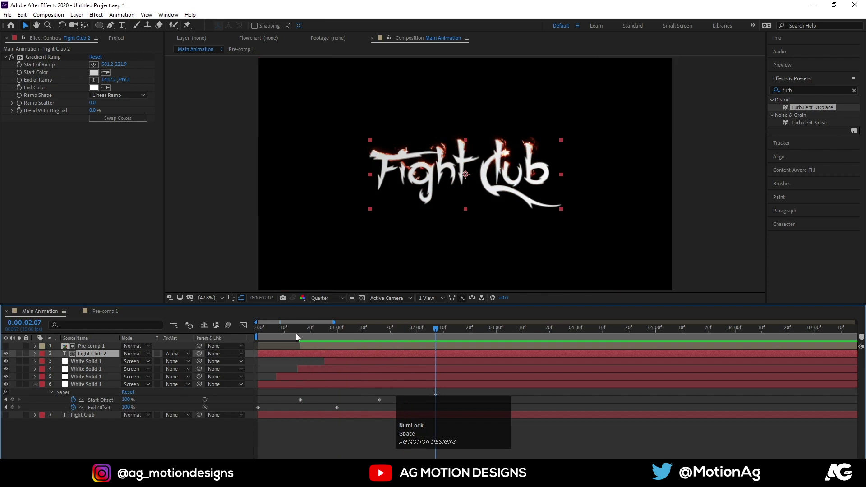
Preview the matted text reveal from the start and from an early frame
left_click(300, 337)
key("space")
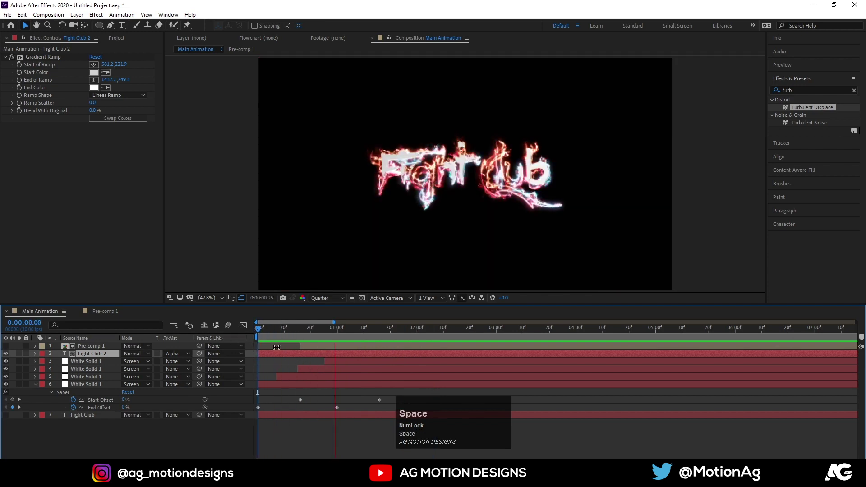
key("space")
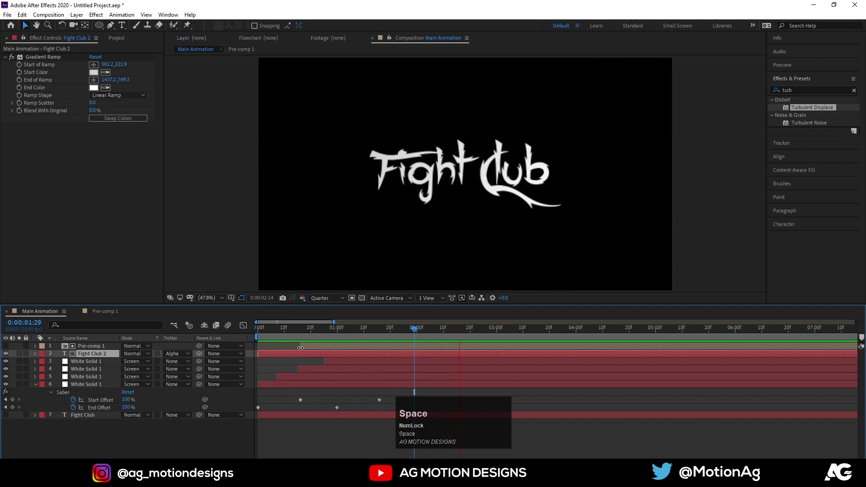
left_click(309, 339)
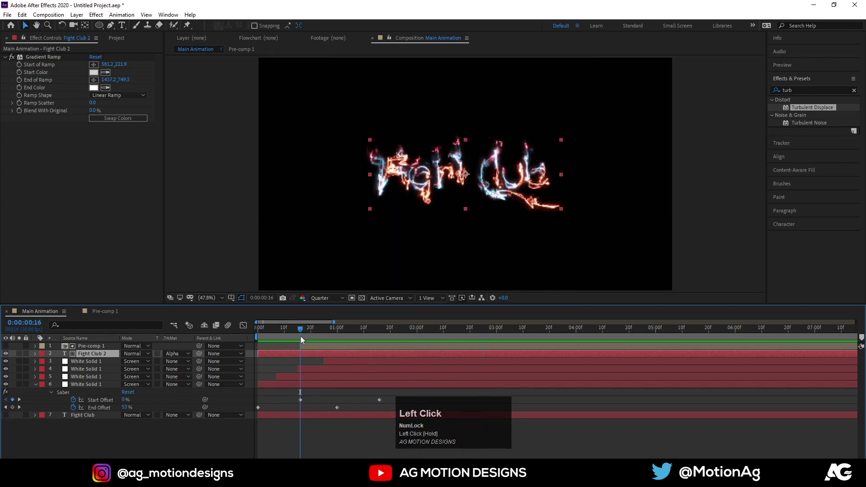
key("space")
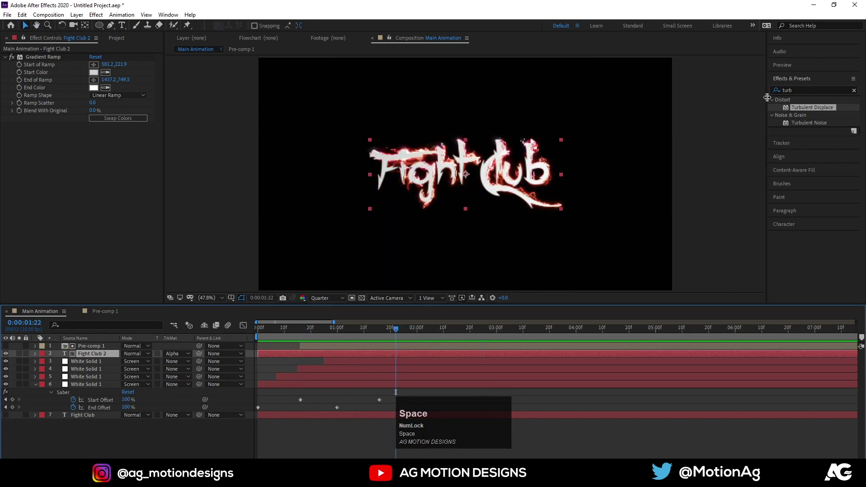
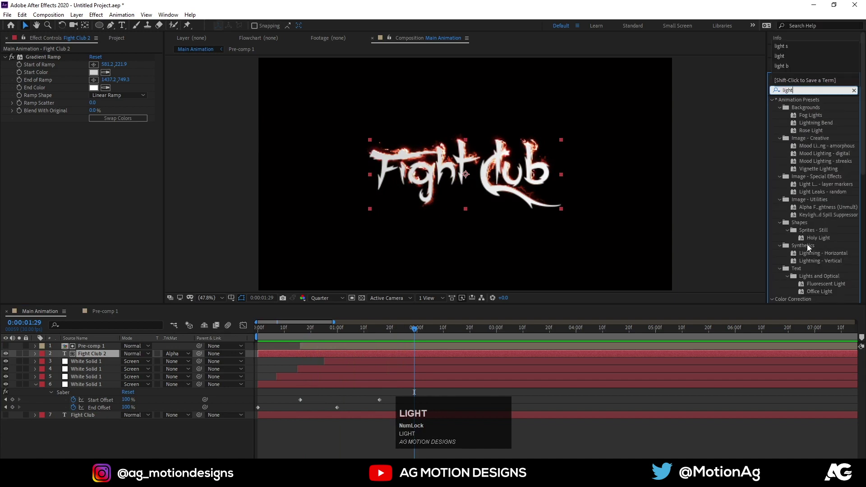
Apply CC Light Sweep to Fight Club 2 and keyframe its Center at the left start position
scroll("down", 3)
left_click_drag(817, 292, 23, 139)
key("u")
key("space")
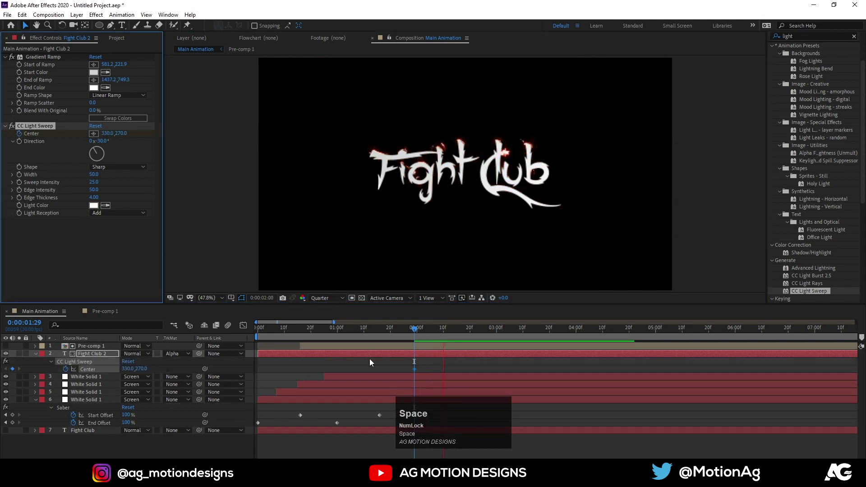
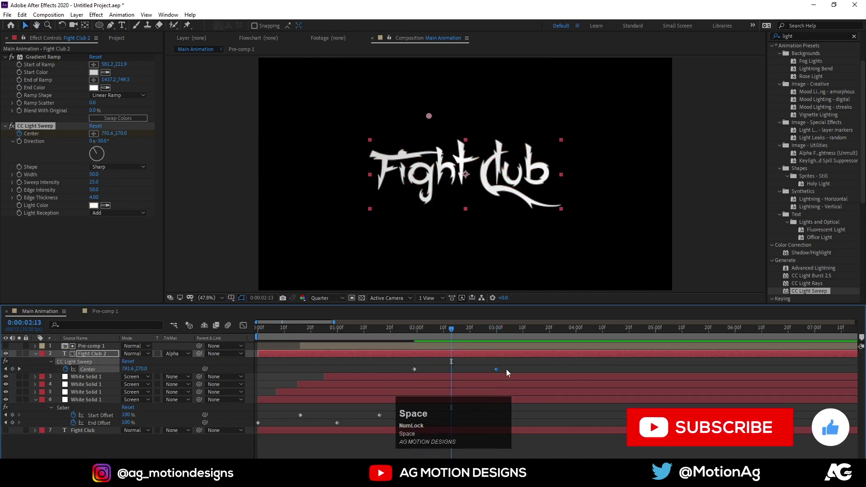
key("ctrl+Num_Lock")
Keyframe the sweep Center to the right later in time, duplicate White Solid 1 and preview
left_click(37, 131)
key("ctrl+d")
double_click(460, 373)
key("u")
left_click(411, 337)
key("space")
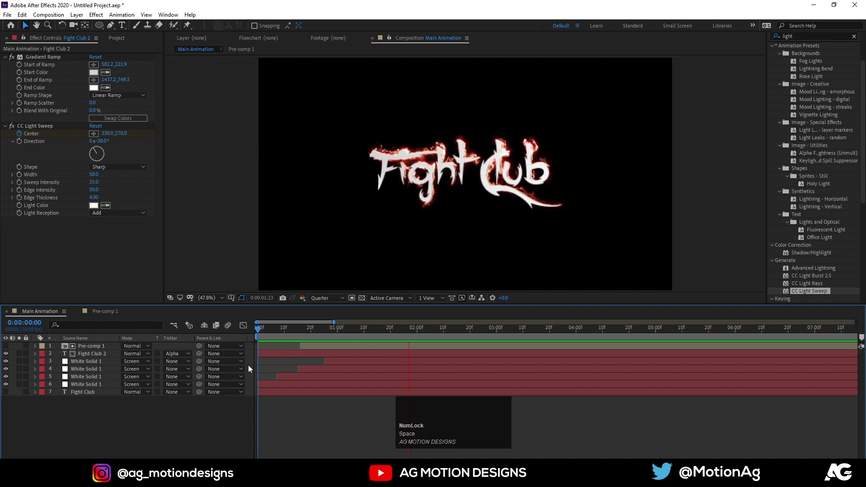
key("space")
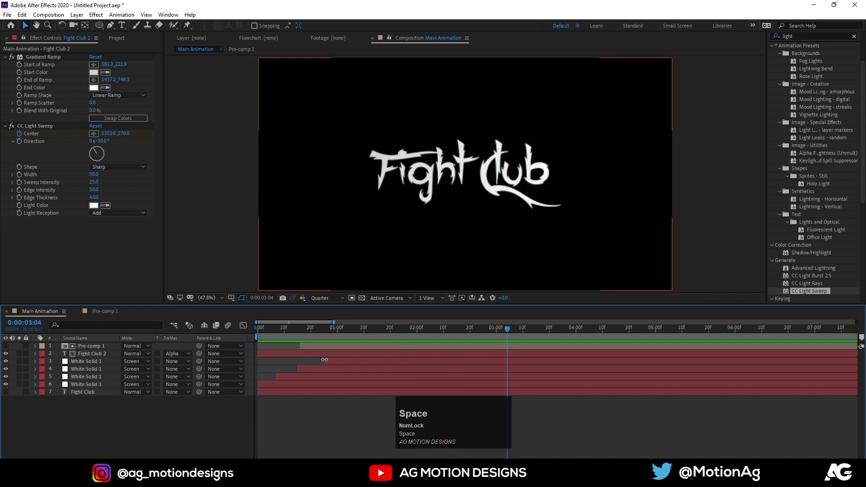
Duplicate the top Saber solid, switch it to the Neon preset and set Glow Color to blue
left_click(330, 363)
key("ctrl+d")
left_click_drag(340, 363, 102, 67)
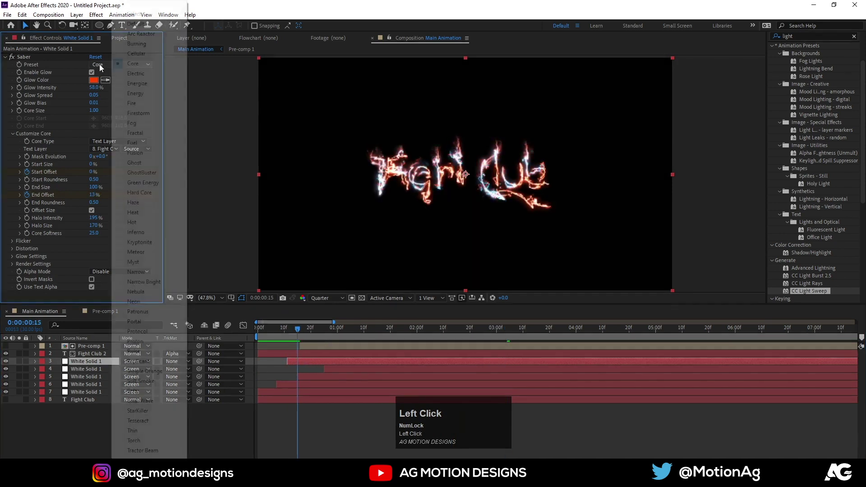
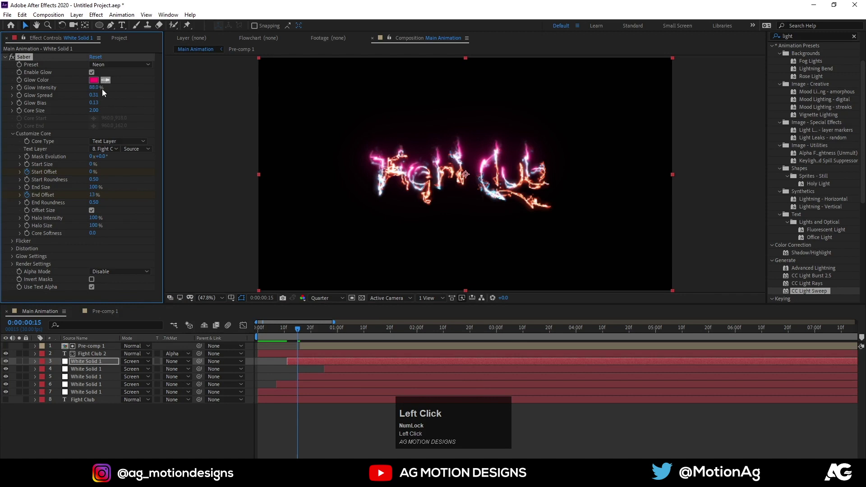
left_click(99, 80)
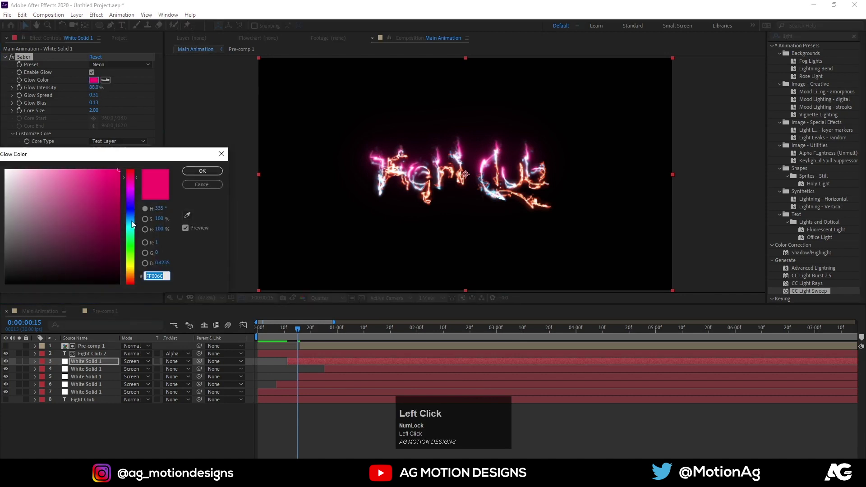
key("space")
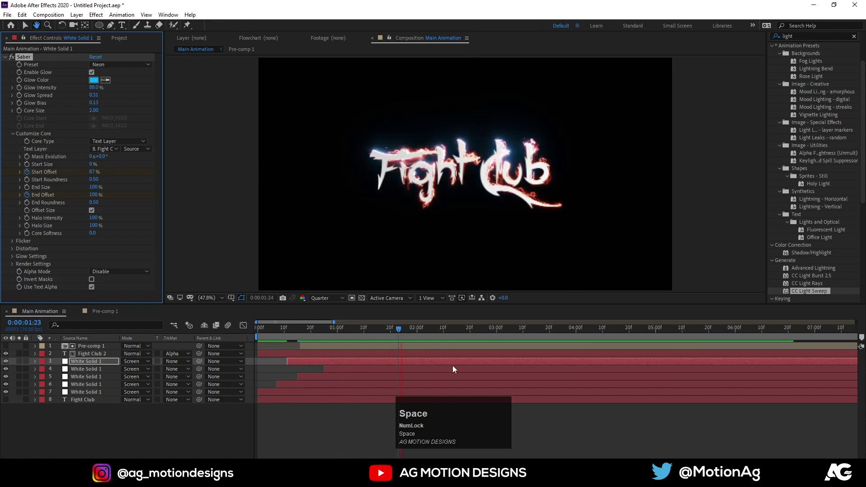
Shift the copy's Start/End Offset keyframes later and preview the combined glow
key("u")
left_click_drag(323, 375, 485, 375)
key("space")
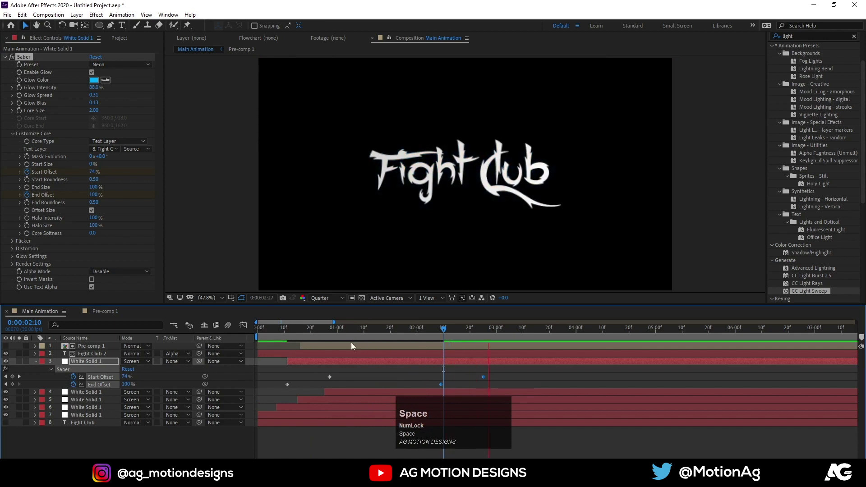
left_click(315, 334)
key("space")
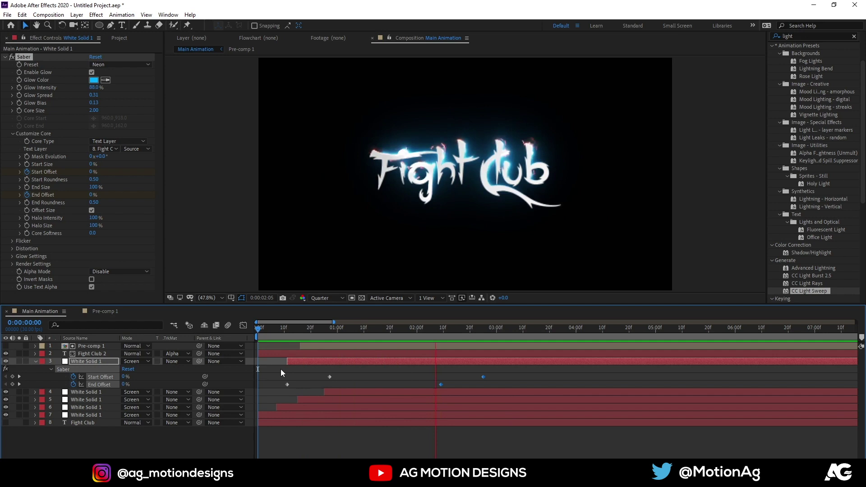
Select all Main Animation layers and precompose them into a composition named 'text'
key("space")
left_click(366, 377)
key("u")
type("uu")
left_click(325, 335)
key("ctrl+a")
key("ctrl+shift+c")
type("text")
key("Return")
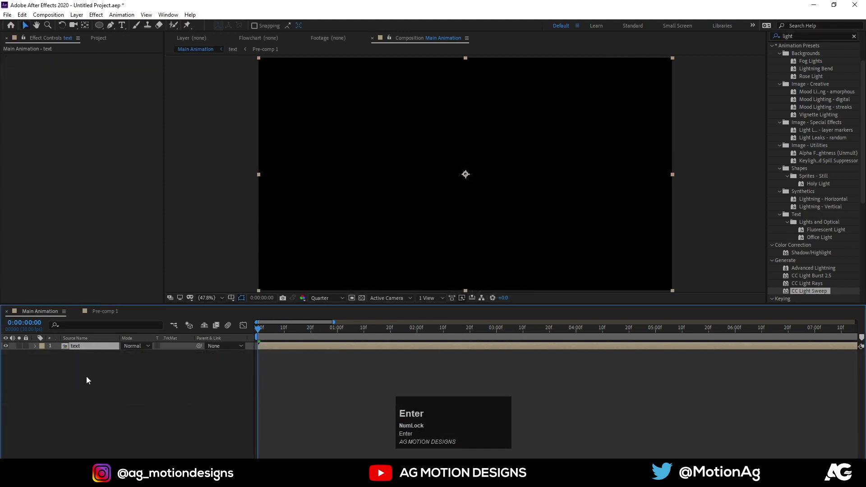
left_click(80, 350)
Duplicate the text layer and flip the copy with Scale Y -100%
key("space")
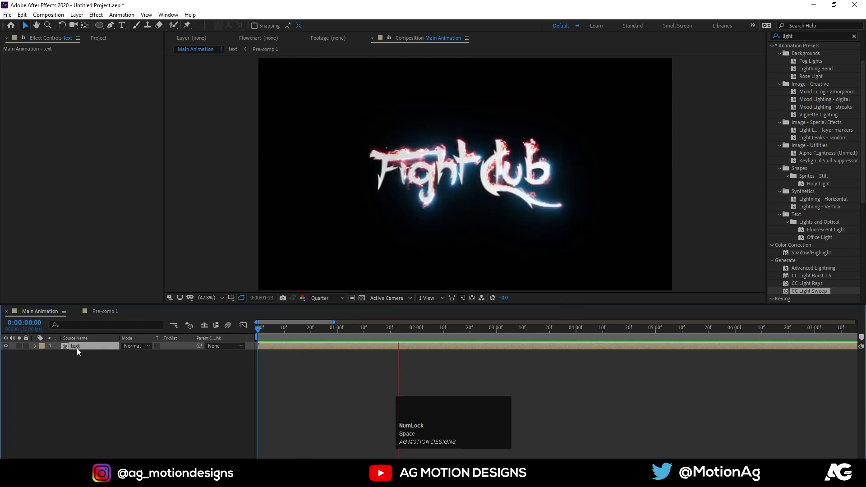
key("space")
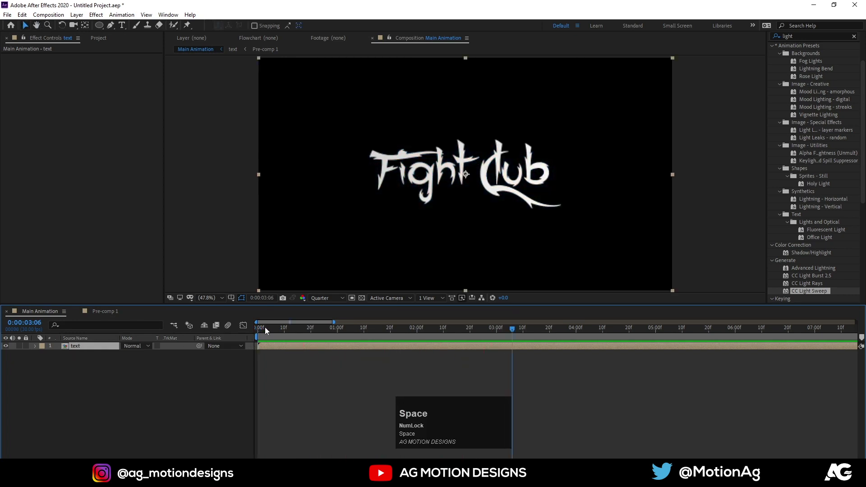
left_click_drag(264, 330, 93, 350)
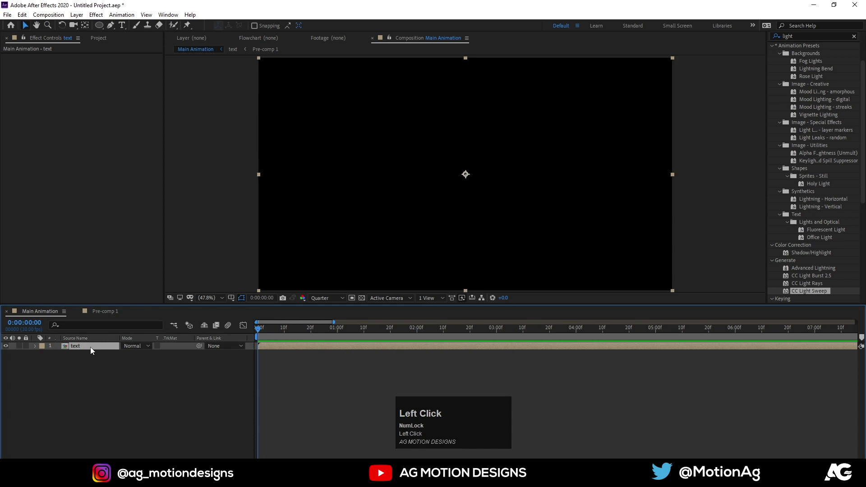
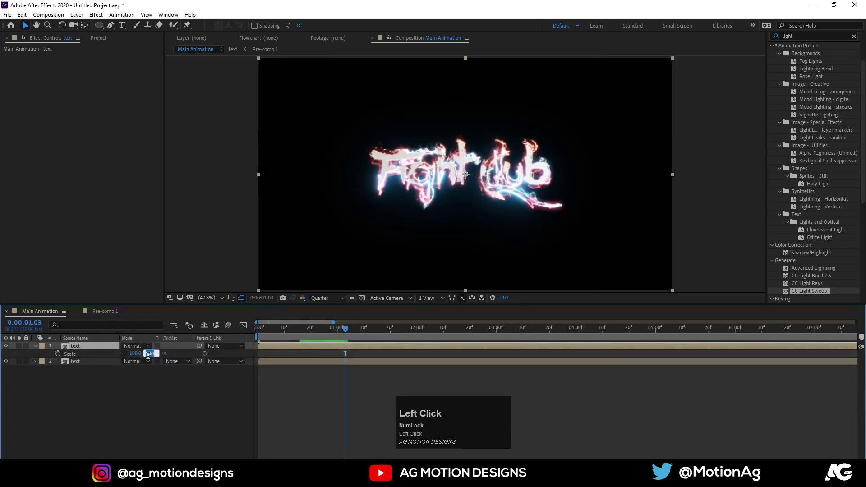
key("-")
key("Return")
Set the copy's Mode to Screen and move it down to Position Y ~798 as a reflection
left_click(130, 348)
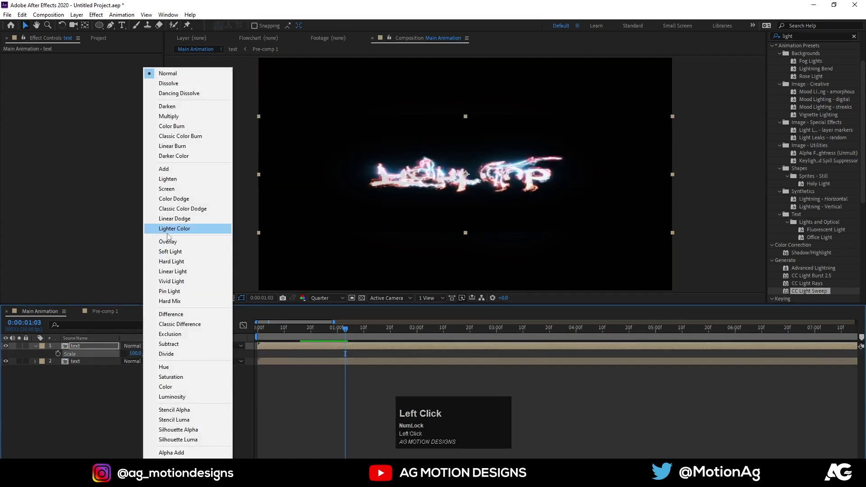
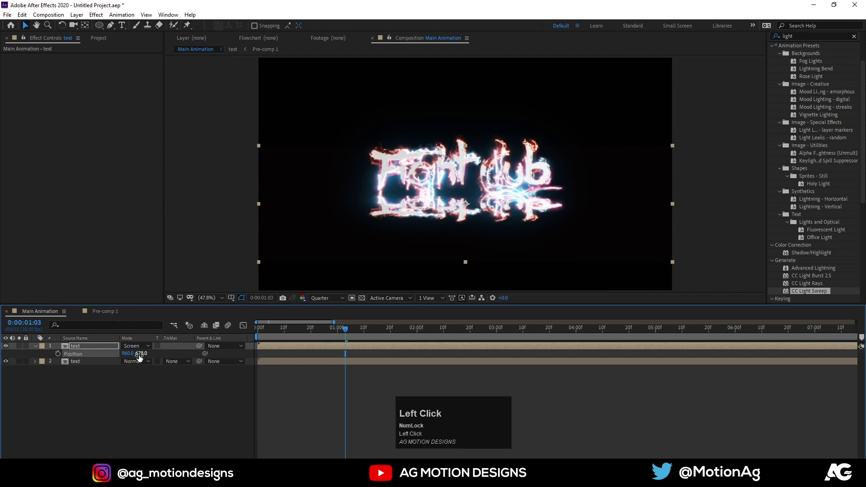
left_click_drag(141, 365, 212, 366)
key("space")
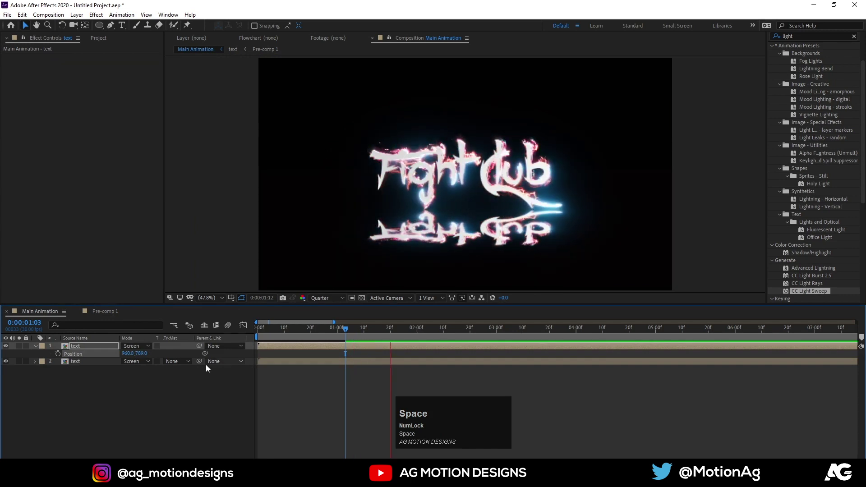
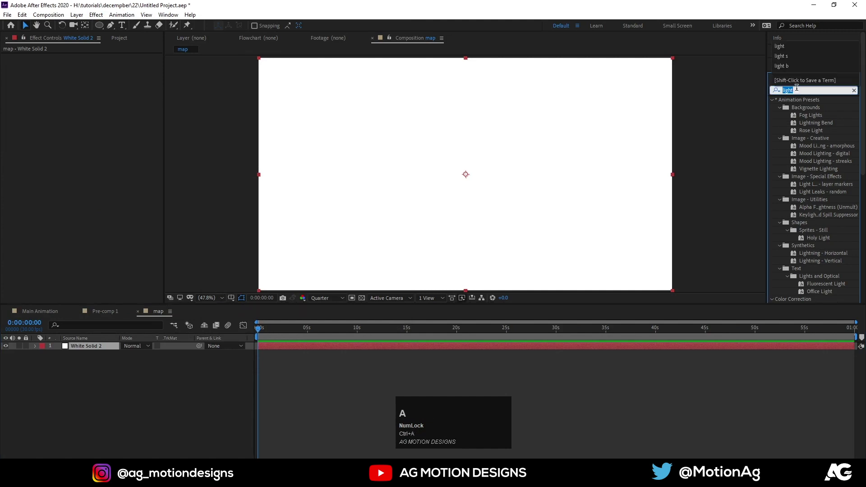
Apply Fractal Noise to the map solid with Scale Width 600, Height 10, keeping Soft Linear noise
type("frac")
left_click(813, 165)
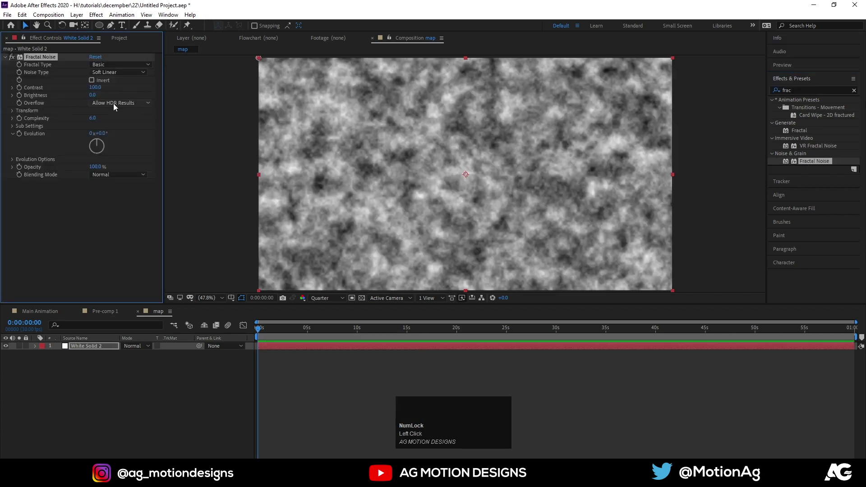
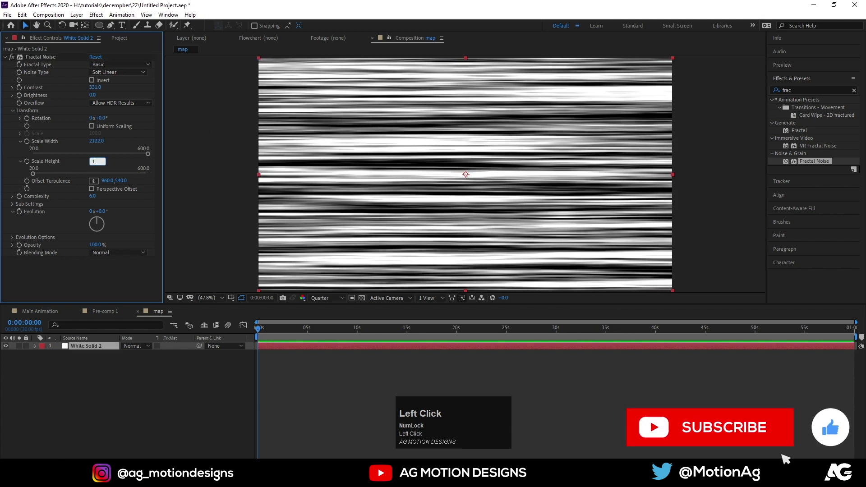
key("Return")
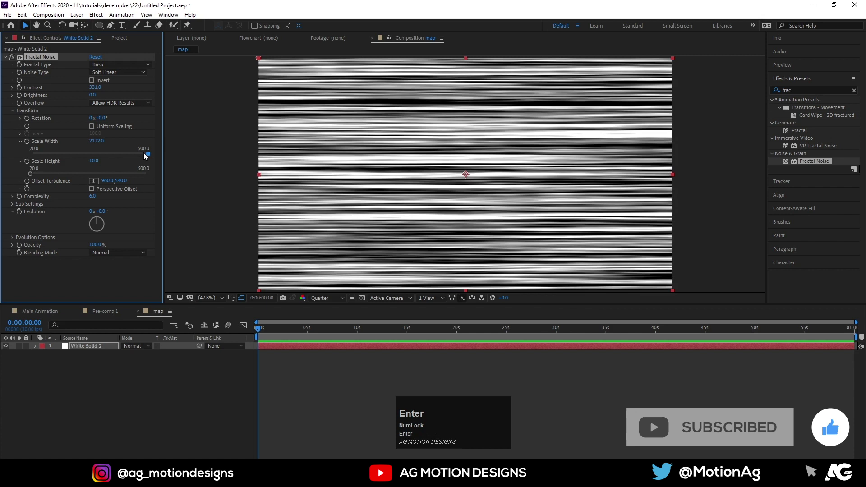
left_click_drag(152, 155, 107, 68)
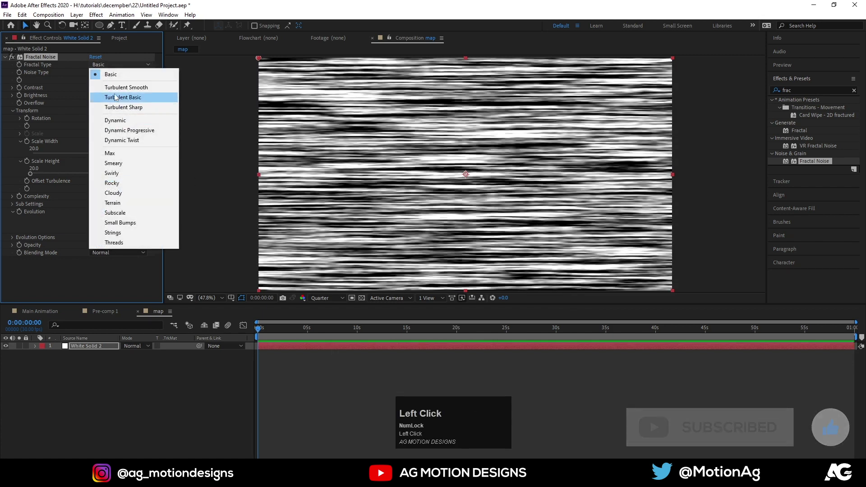
key("ctrl+z")
left_click(113, 75)
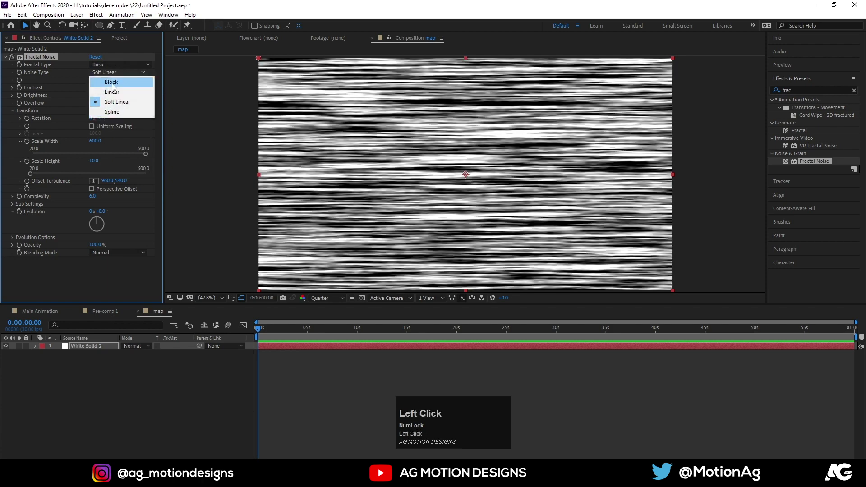
key("ctrl+z")
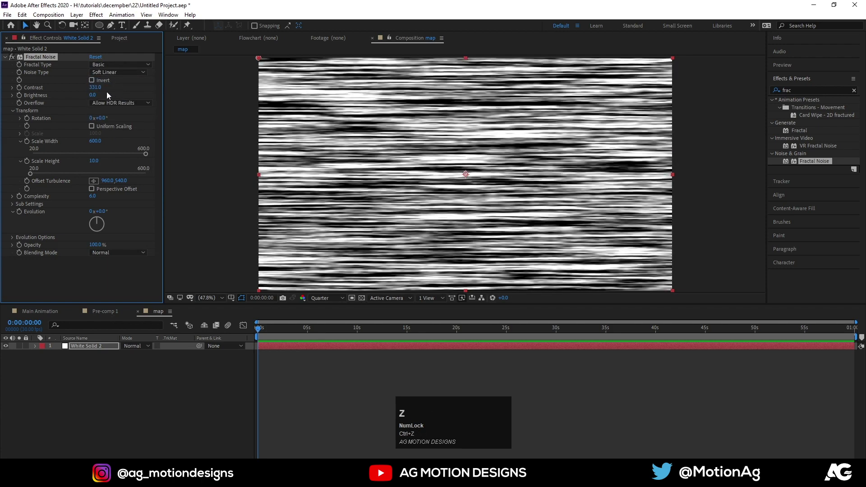
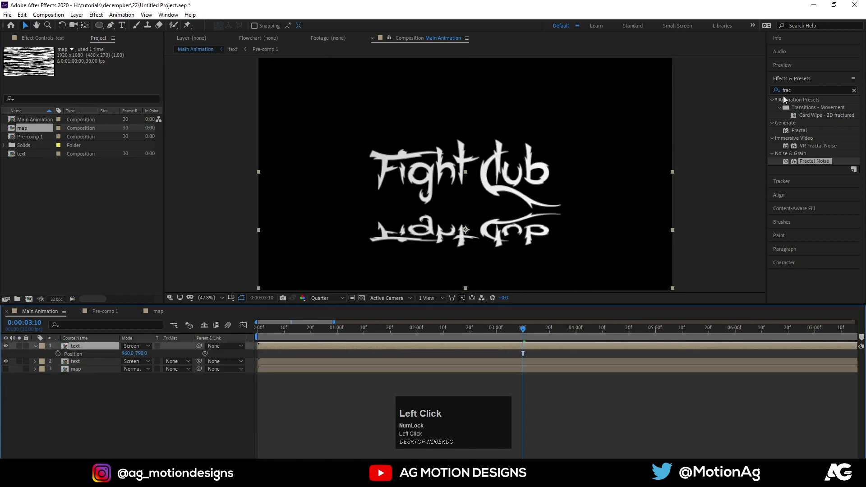
Apply Compound Blur to the reflection text layer with Blur Layer set to map
key("ctrl+a")
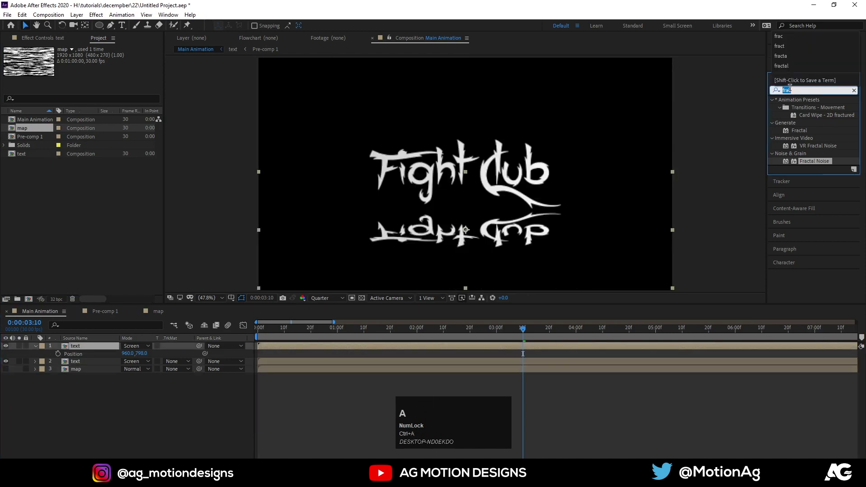
type("dis")
key("ctrl+a")
type("comp")
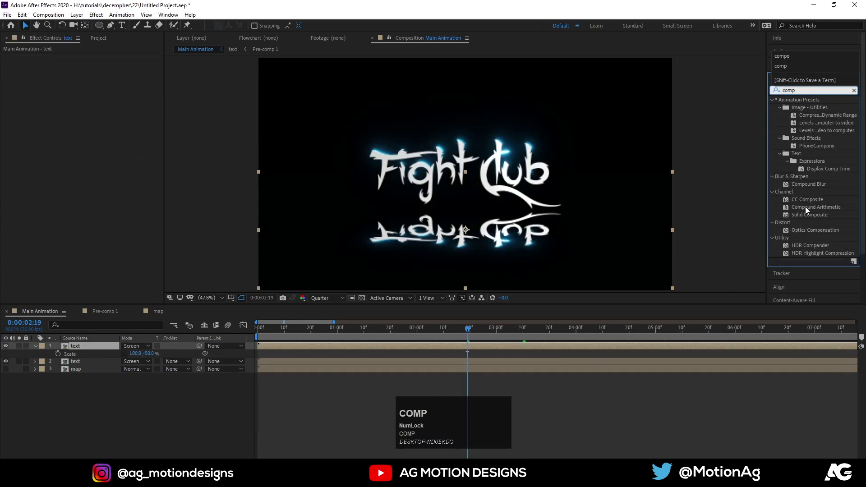
left_click(809, 190)
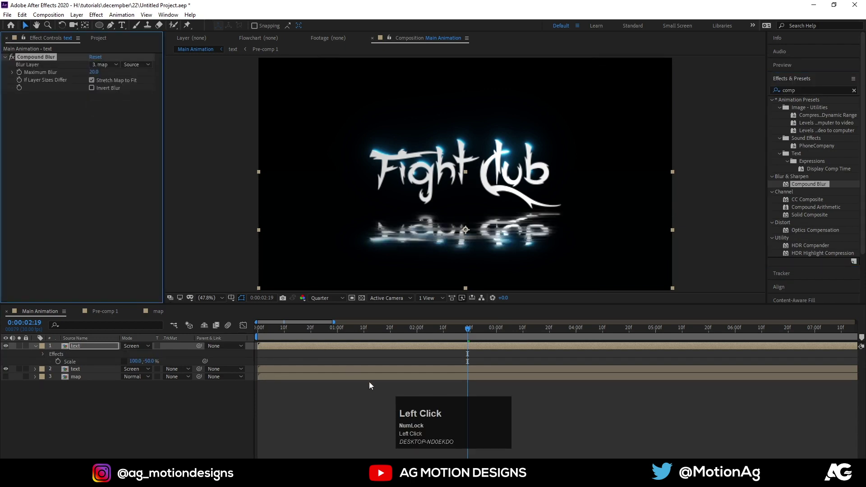
Preview the animation with the streaky blurred reflection
key("space")
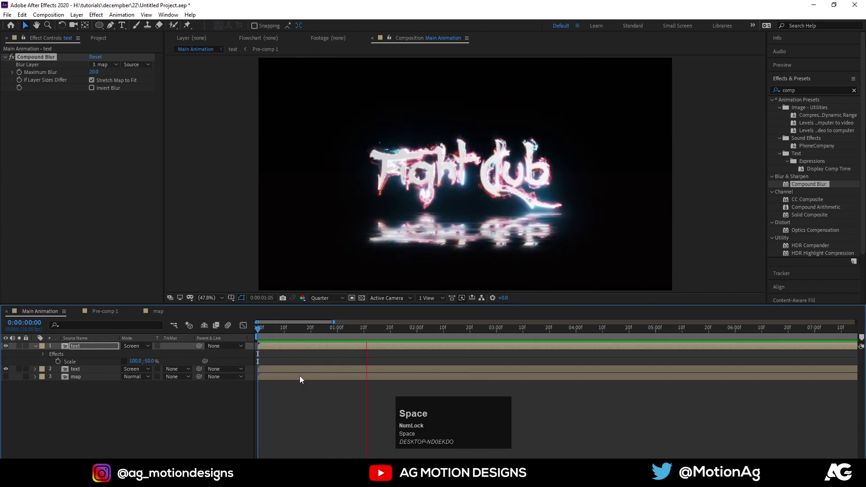
key("space")
left_click(276, 333)
key("space")
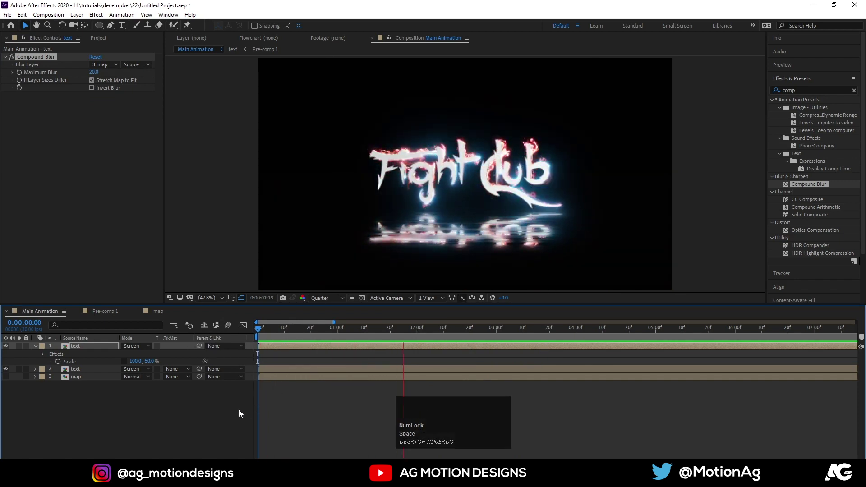
key("space")
left_click(163, 420)
key("space")
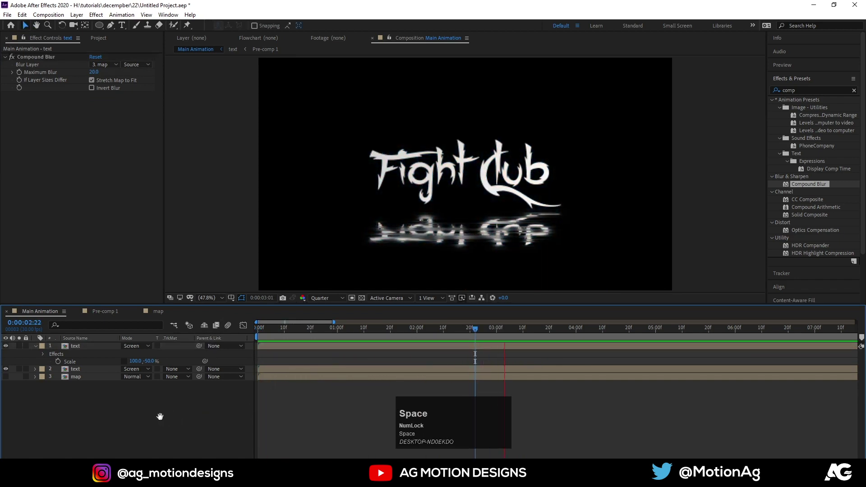
Create Null 1 and parent the text and map layers to it
key("ctrl+shift+alt+y")
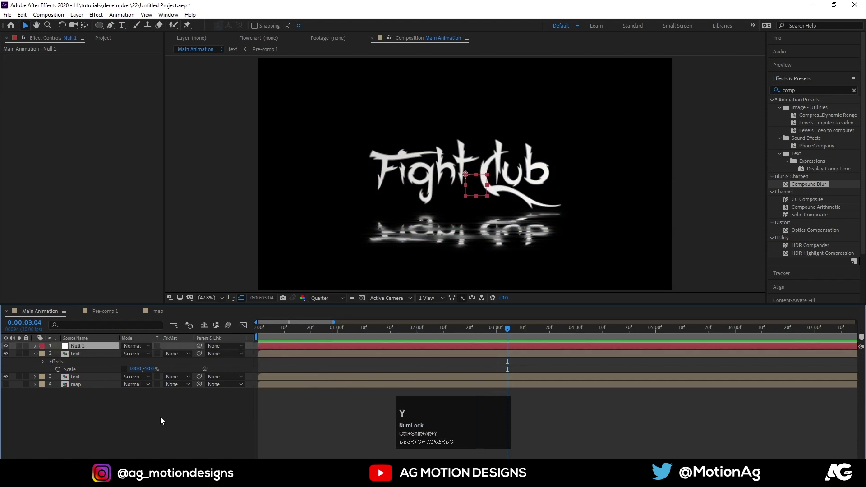
key("ctrl+a")
left_click_drag(201, 357, 107, 347)
Keyframe Null 1's Scale at the start and larger at about 5 seconds
key("s")
left_click(60, 357)
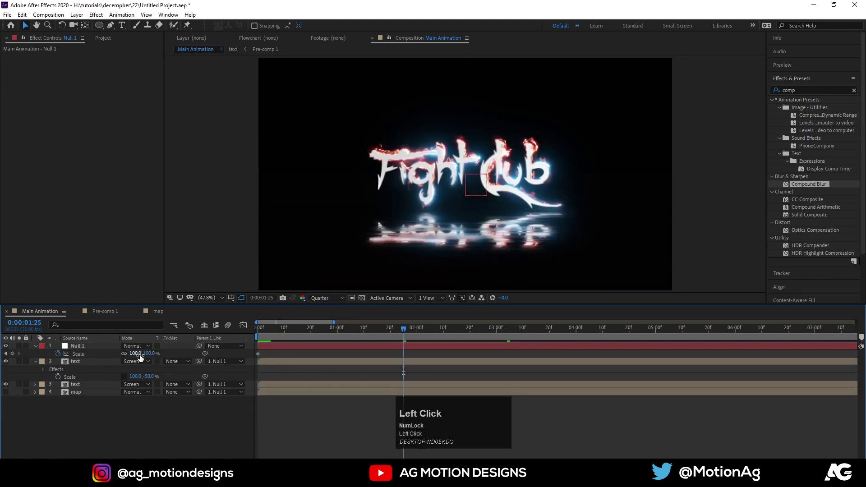
key("Return")
left_click_drag(408, 356, 660, 346)
key("j")
Preview the slow scale-up and set the preview resolution to Full
key("space")
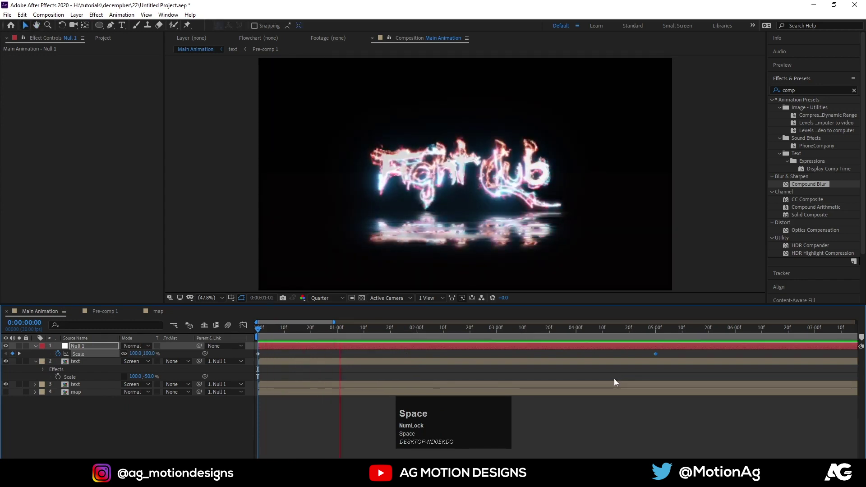
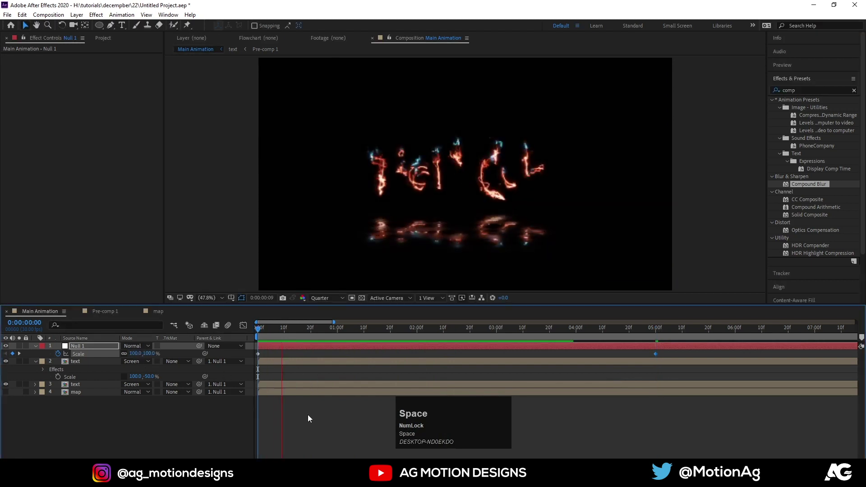
key("space")
left_click(266, 331)
key("space")
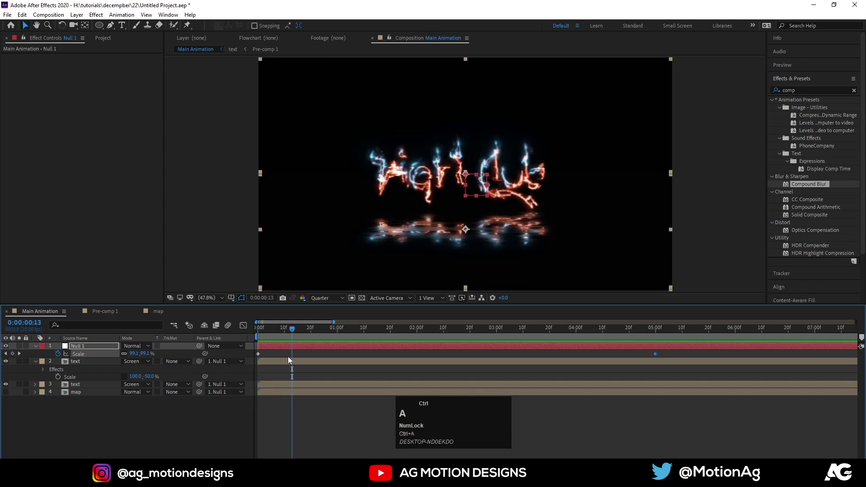
key("[")
left_click(280, 324)
key("space")
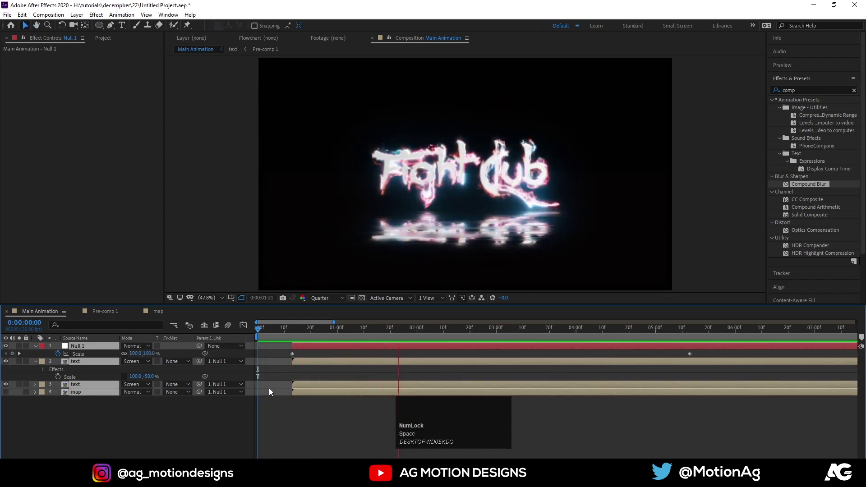
key("space")
left_click_drag(311, 424, 321, 302)
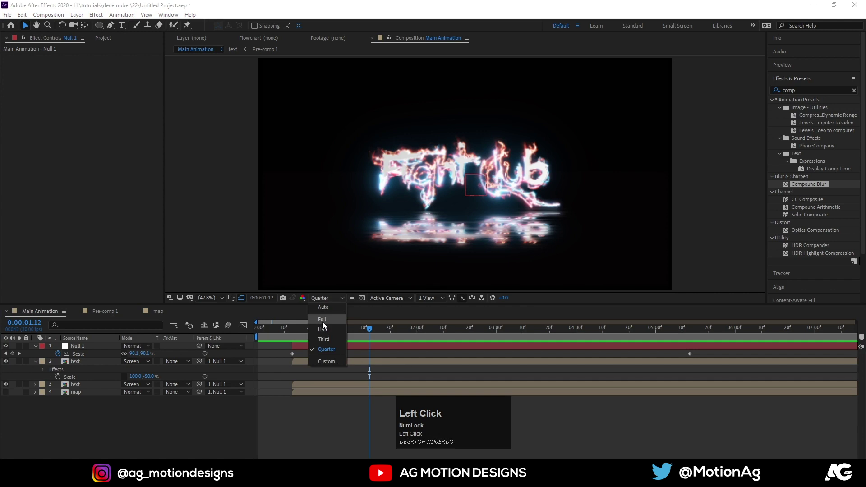
key("`")
left_click(166, 434)
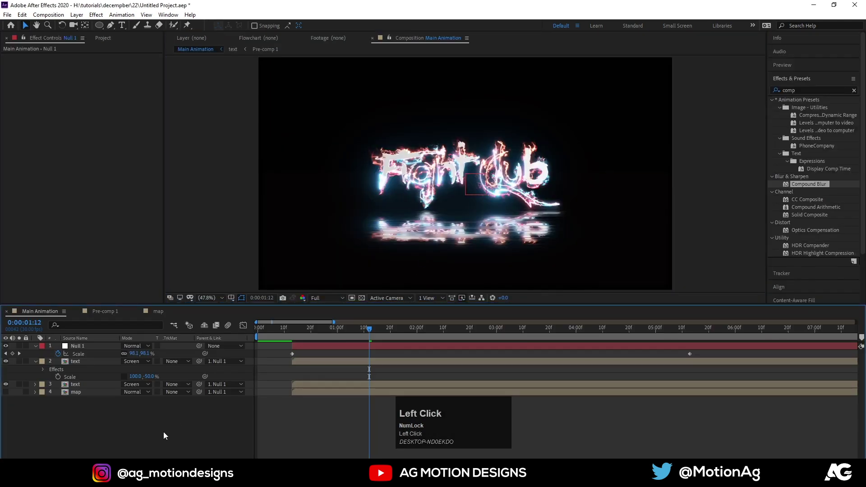
Add a Glow adjustment layer (Radius 635, raised Threshold) atop Main Animation and review the result
key("ctrl+alt+y")
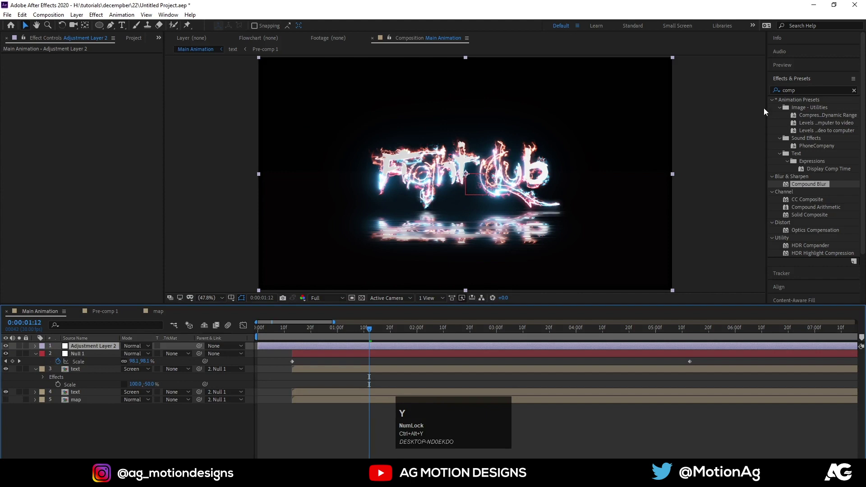
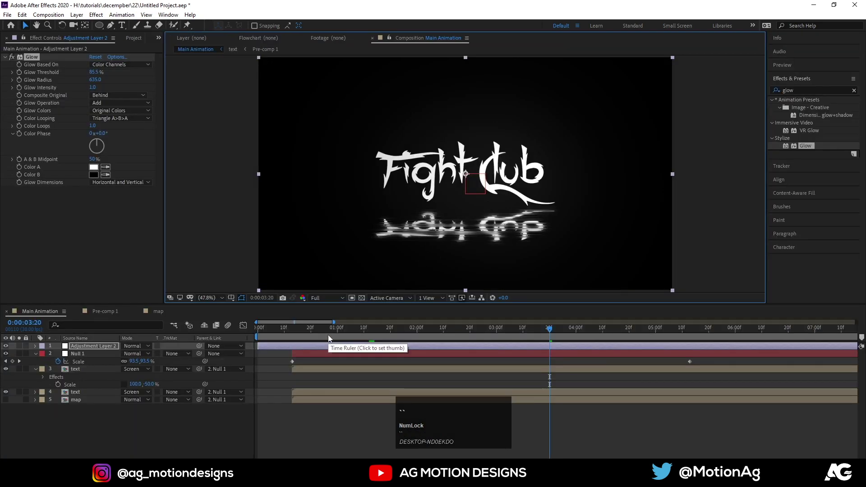
left_click(330, 336)
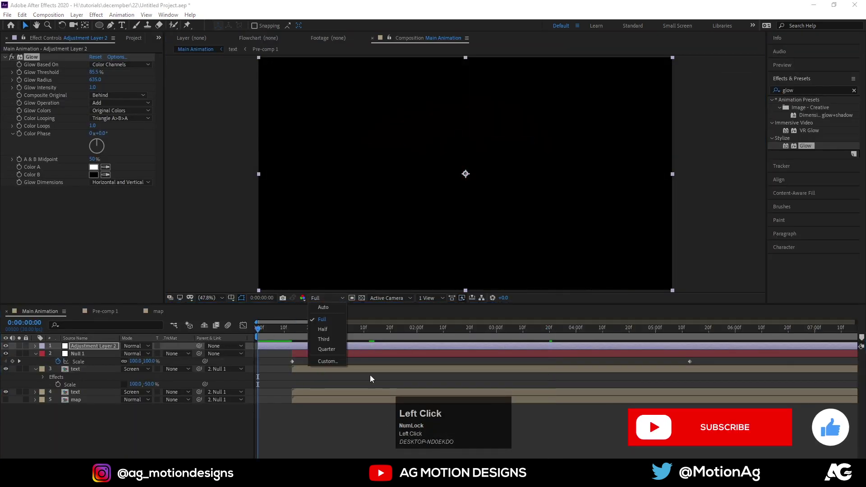
key("space")
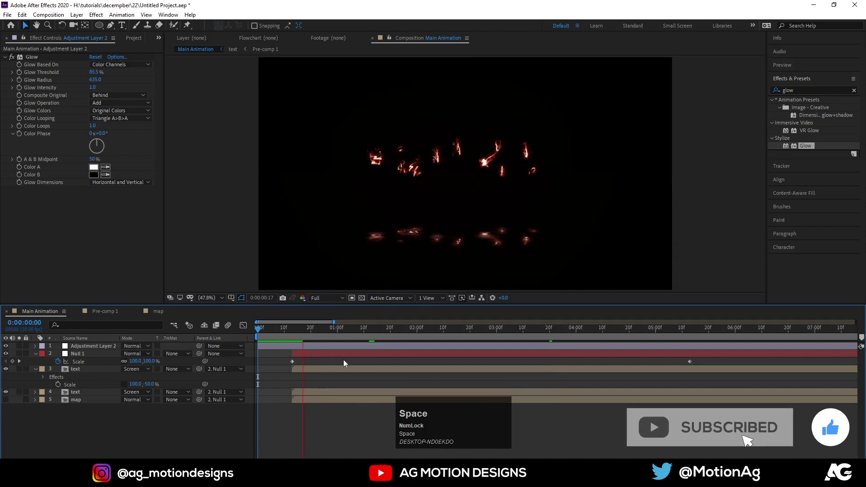
left_click(422, 333)
key("`")
left_click_drag(98, 73, 553, 333)
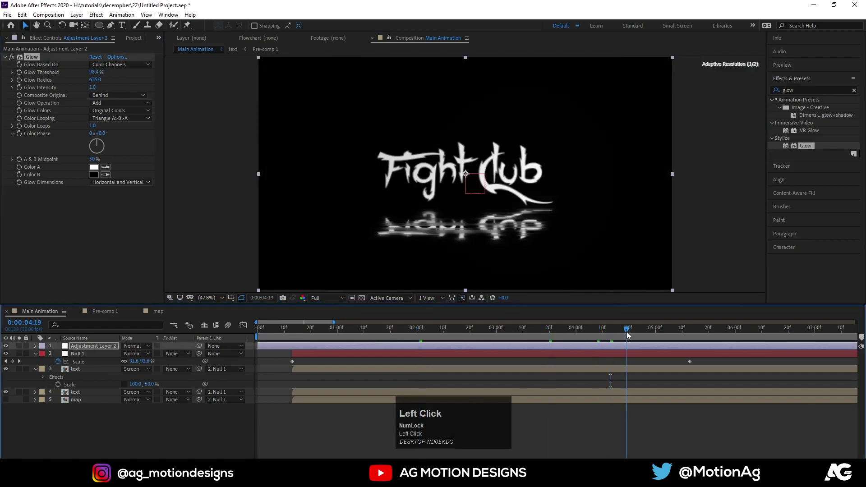
key("k")
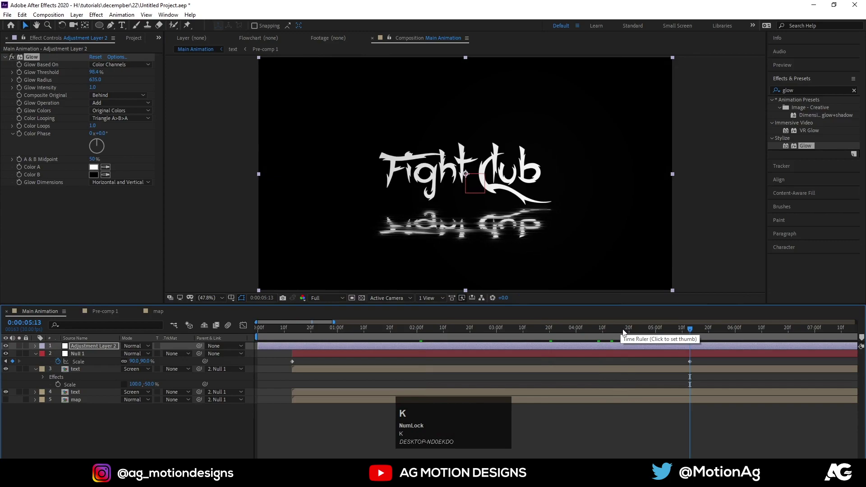